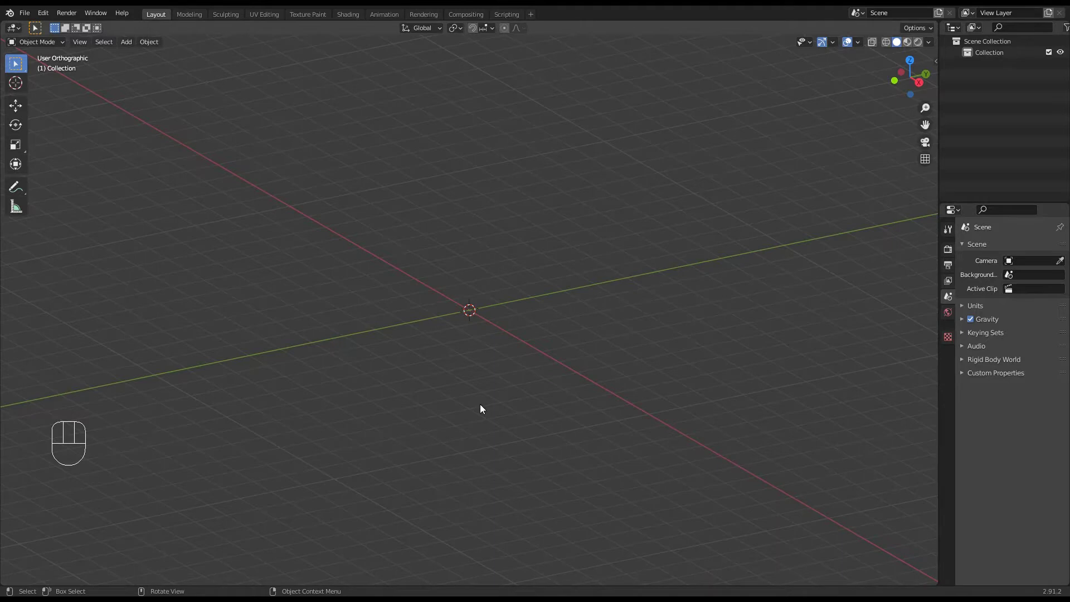
# Step: View the empty scene in front orthographic ready for the bottle sketch reference image
pyautogui.press('KP_1')
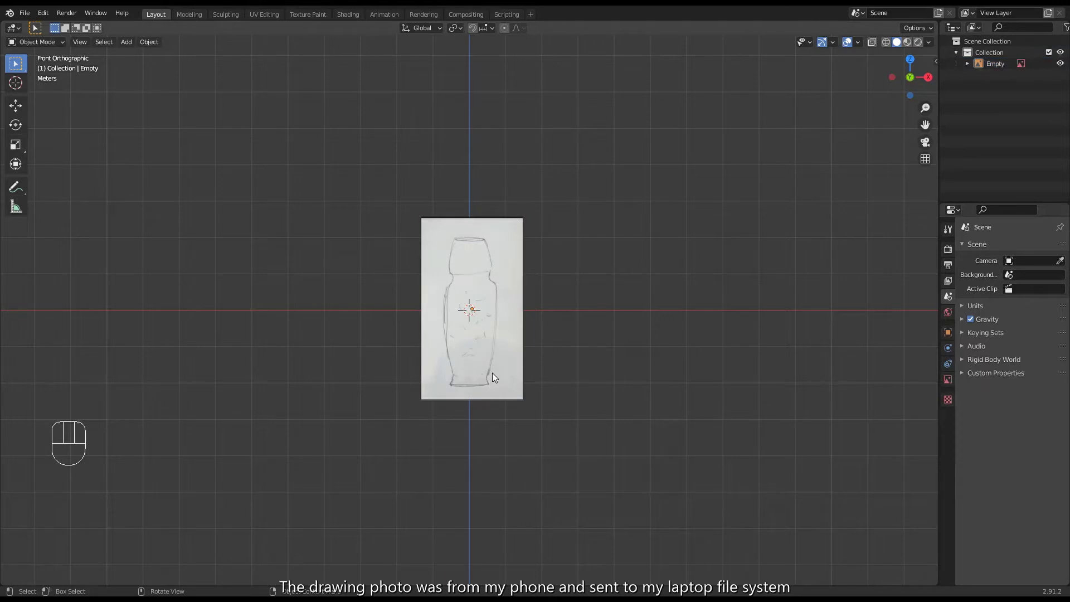
# Step: Move the reference image up along Z until the bottle's base rests on the ground
pyautogui.click(495, 362)
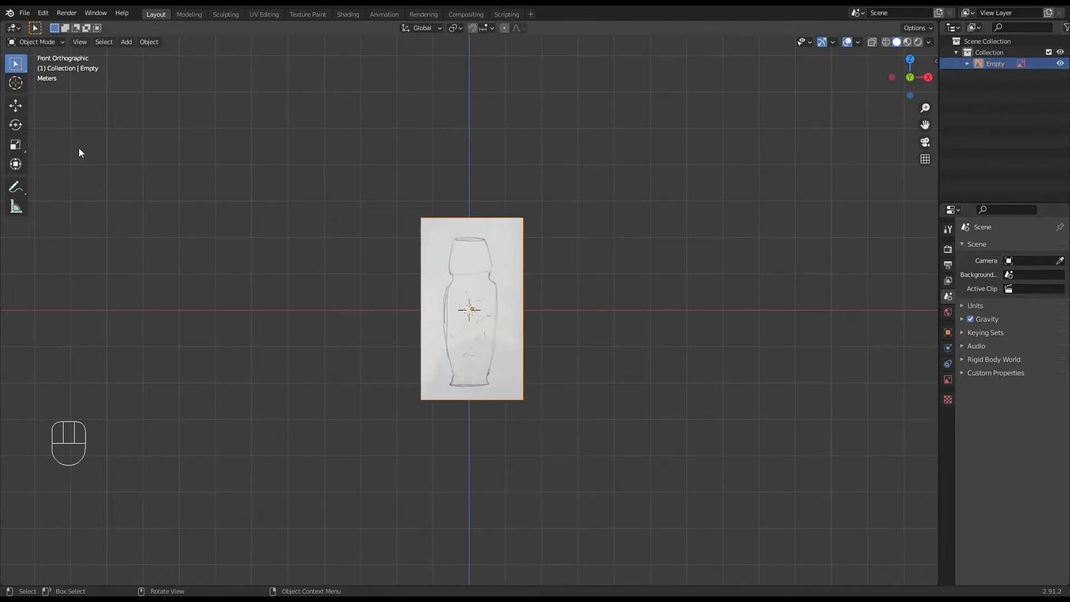
pyautogui.click(21, 108)
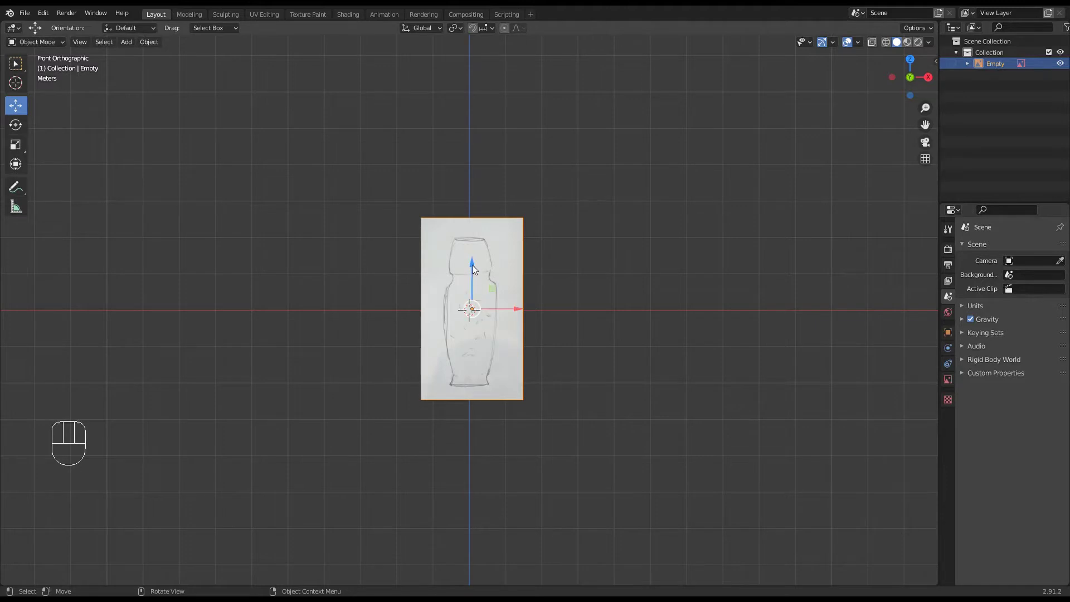
pyautogui.moveTo(475, 268); pyautogui.dragTo(472, 175)
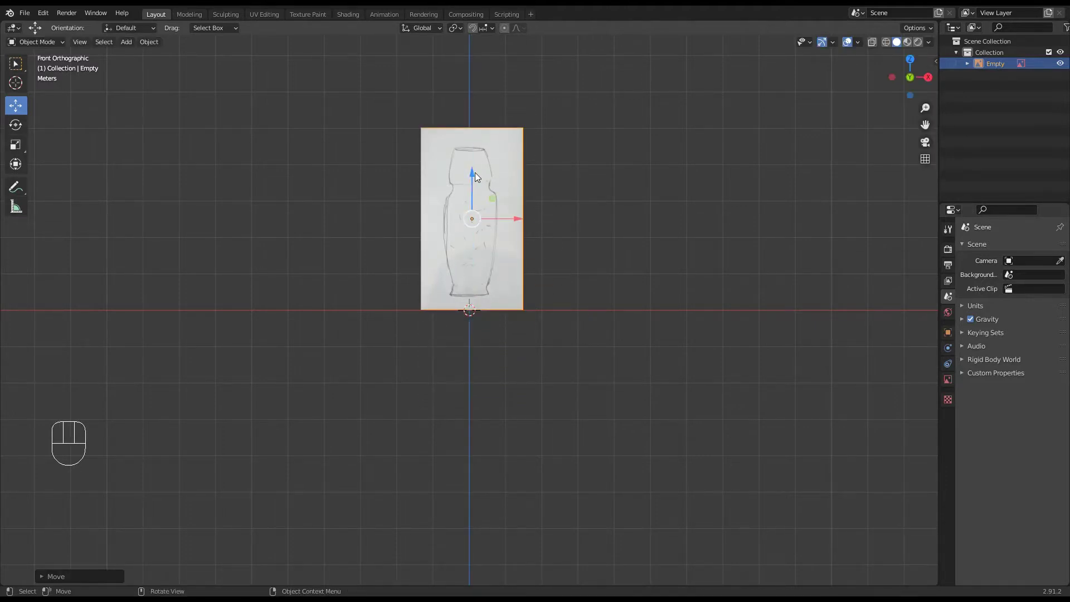
pyautogui.moveTo(475, 177); pyautogui.dragTo(475, 194)
pyautogui.moveTo(796, 318); pyautogui.dragTo(793, 334)
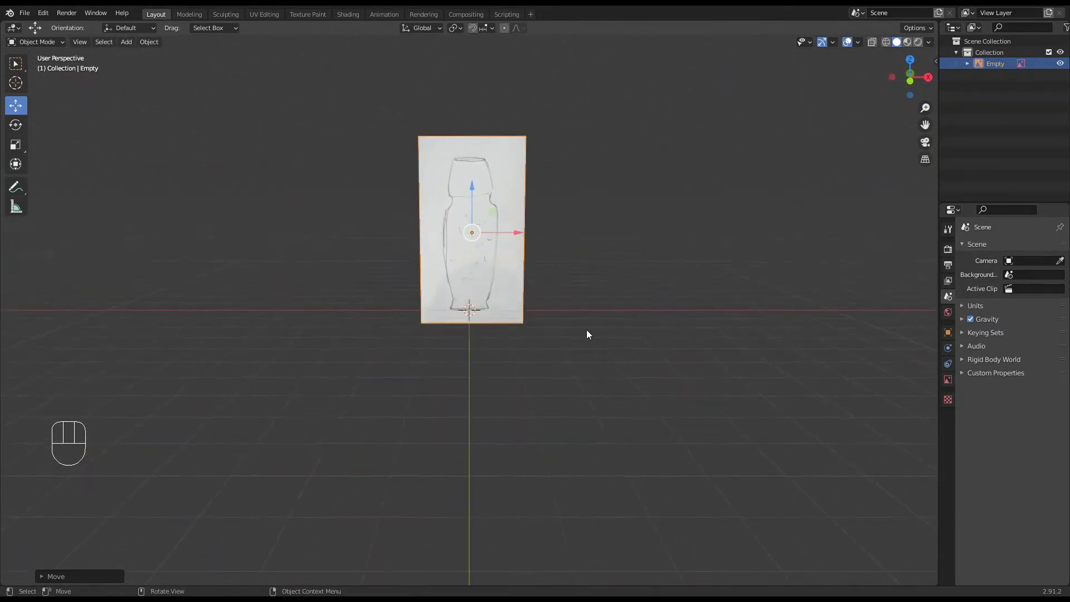
# Step: Check the sketch placement from an orbited view and deselect the image
pyautogui.moveTo(586, 323); pyautogui.dragTo(597, 325)
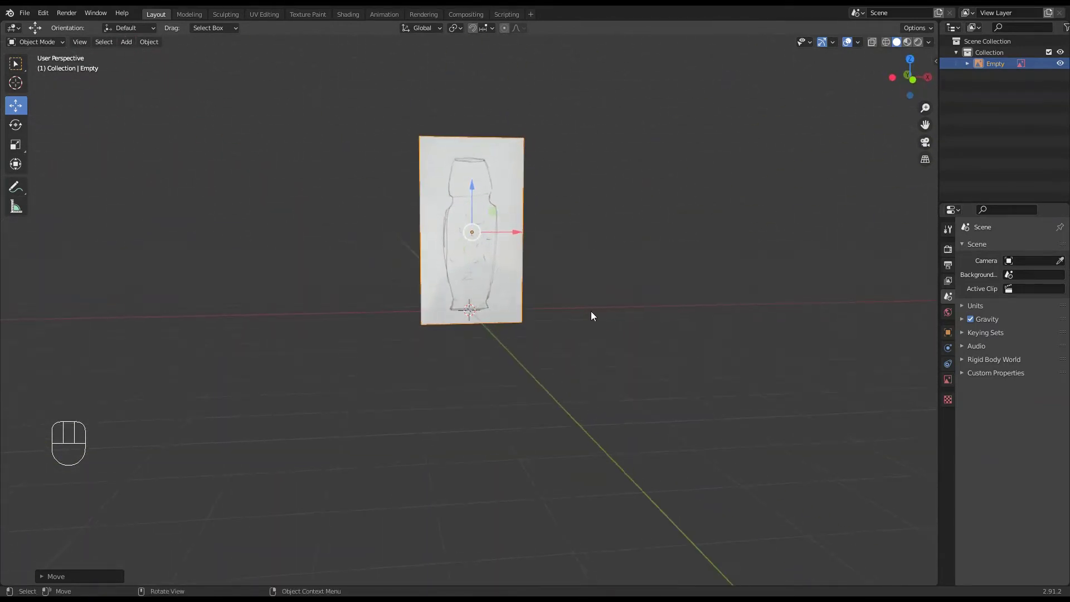
pyautogui.moveTo(576, 271); pyautogui.dragTo(576, 368)
pyautogui.middleClick(616, 402)
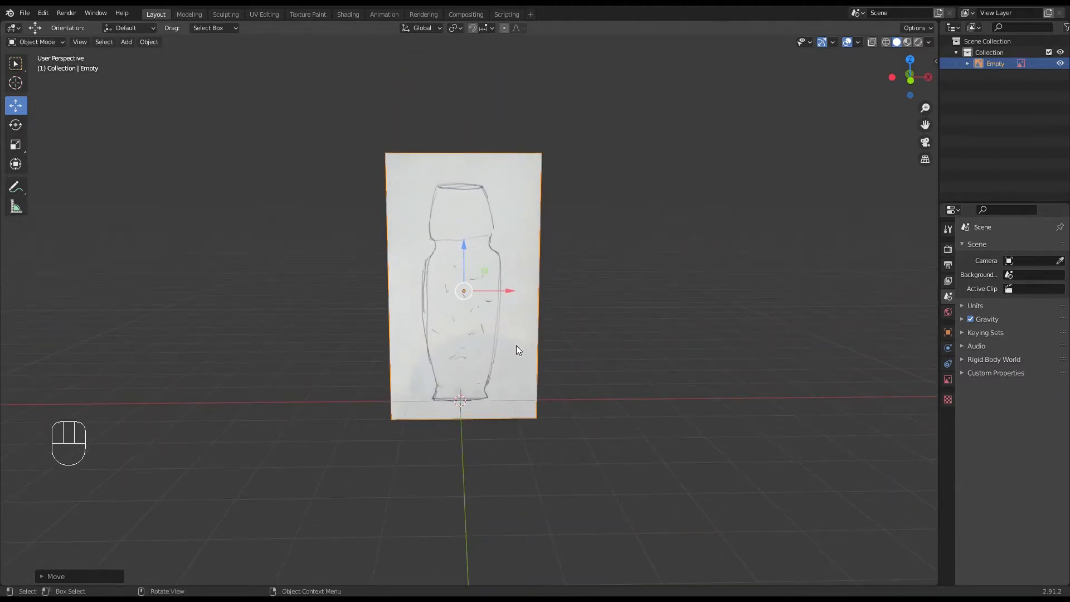
pyautogui.click(566, 507)
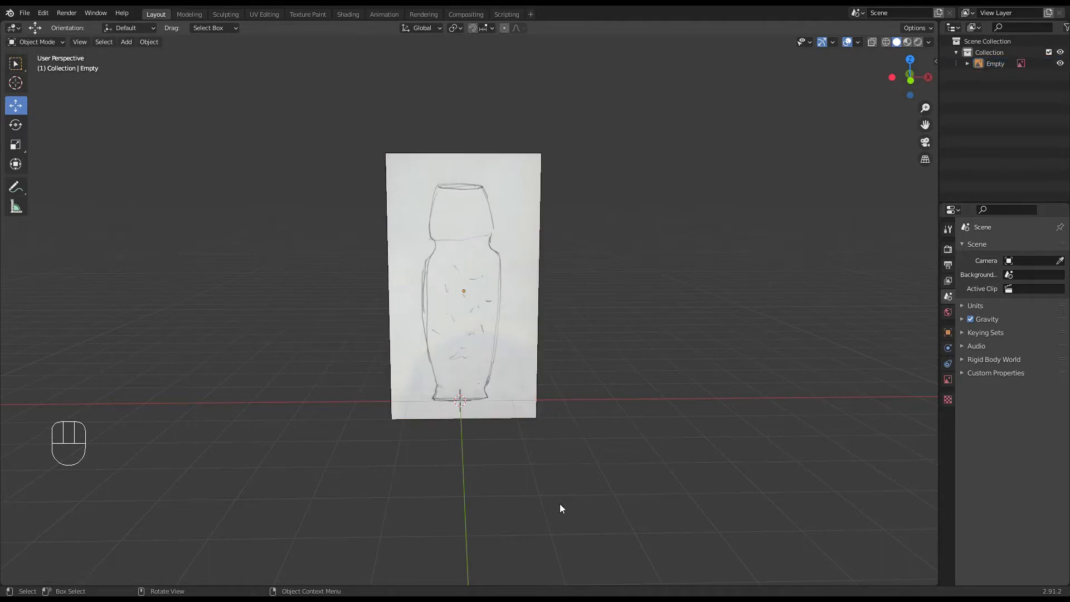
pyautogui.middleClick(576, 488)
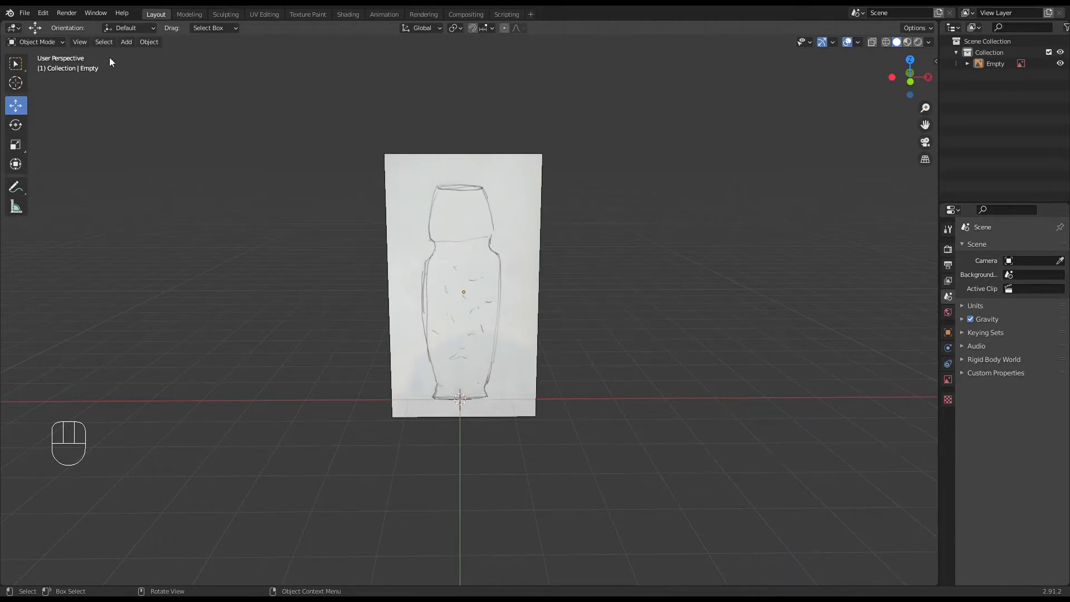
# Step: Edit the plane, invert the selection and delete vertices to leave one corner vertex
pyautogui.moveTo(131, 46); pyautogui.dragTo(239, 57)
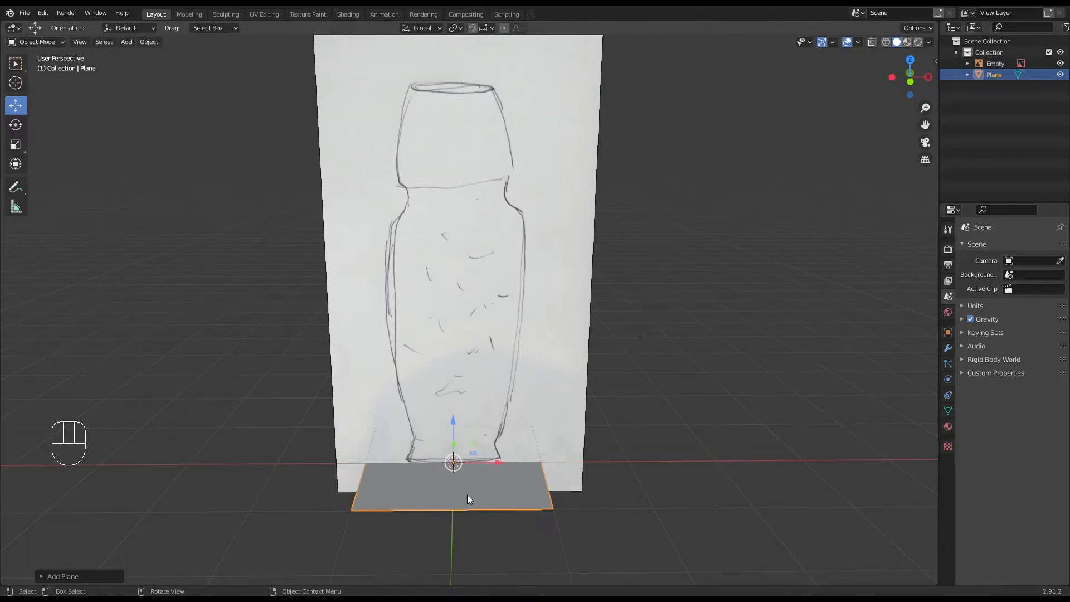
pyautogui.press('Tab')
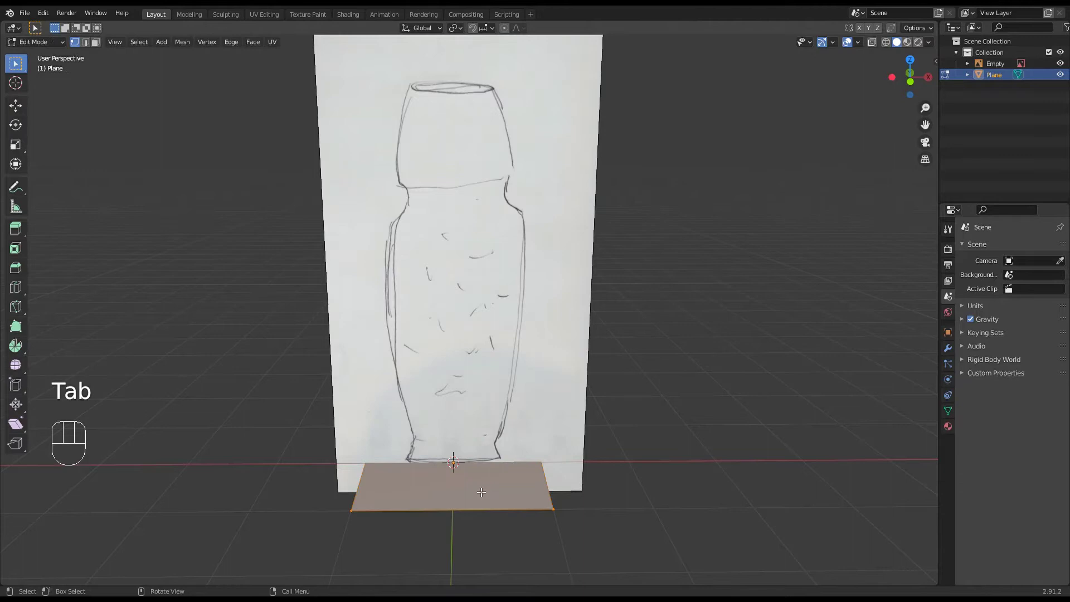
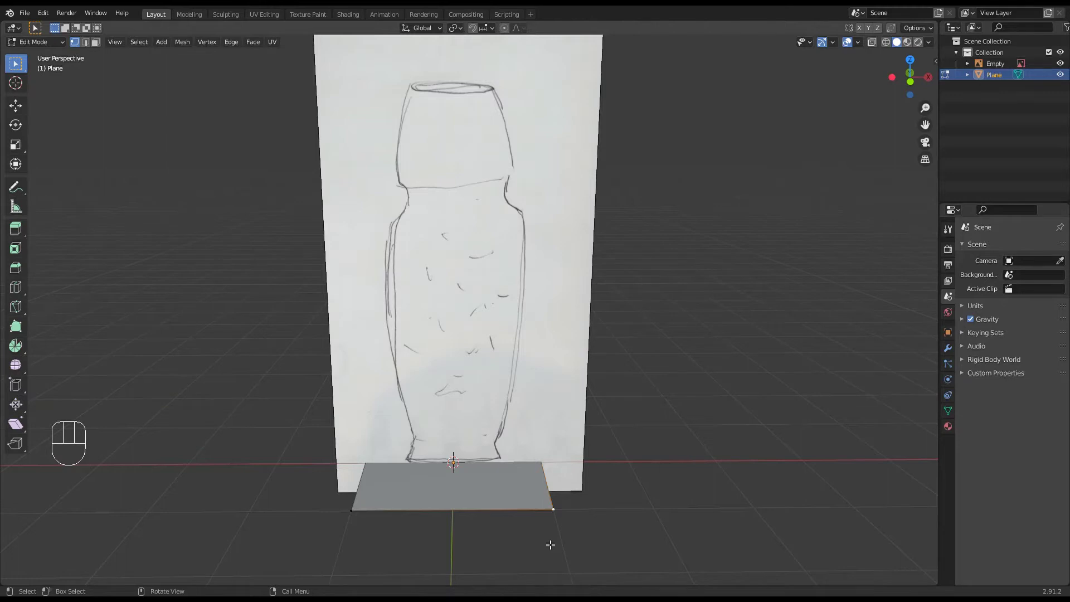
pyautogui.press('ctrl+i')
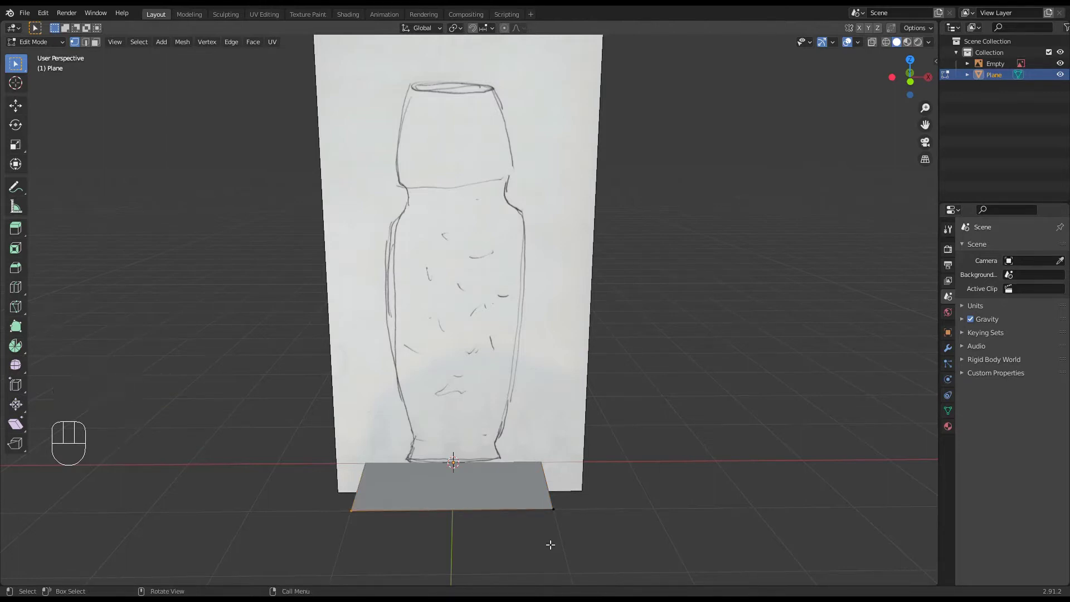
pyautogui.press('x')
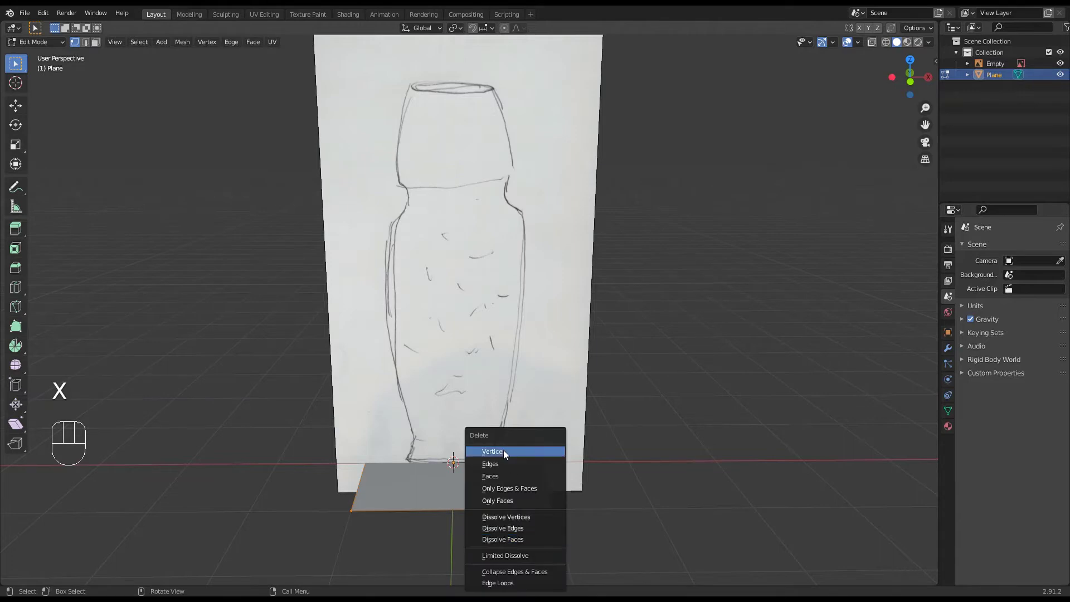
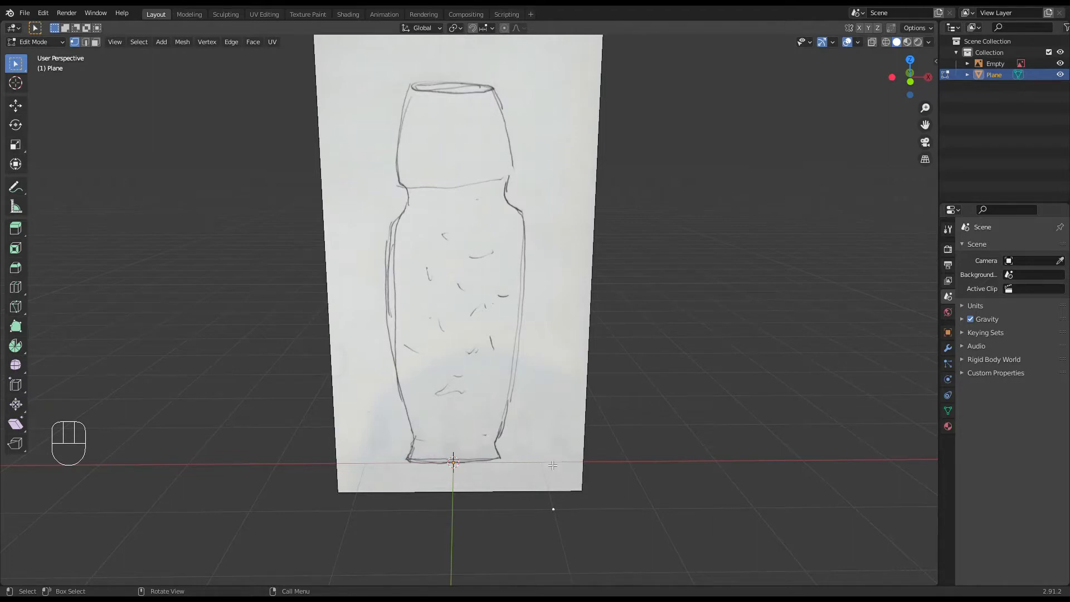
# Step: Use the N sidebar to position the lone vertex at the bottle base's right corner
pyautogui.press('n')
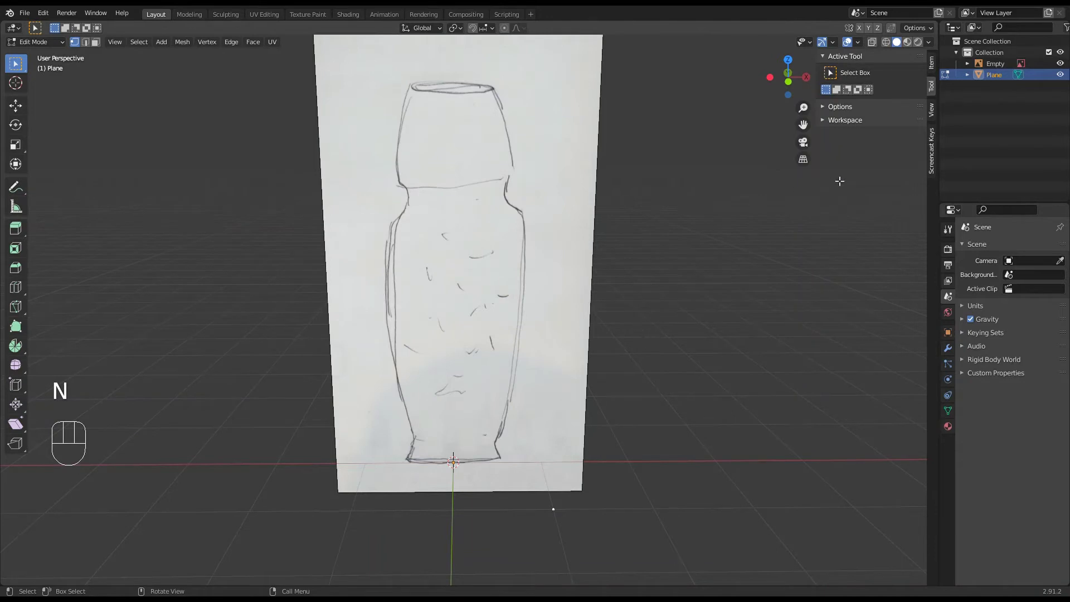
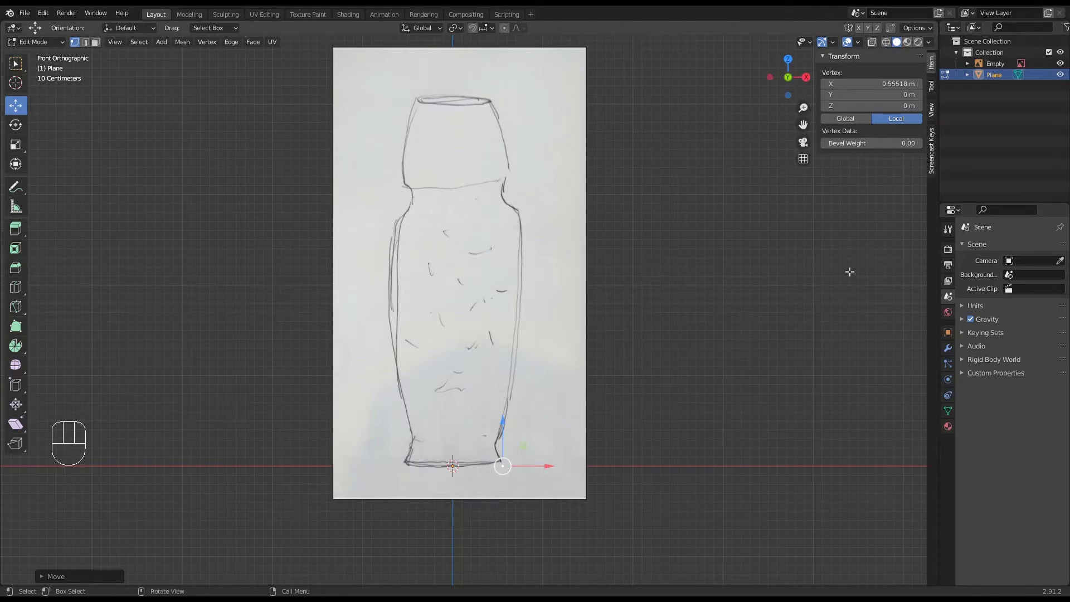
pyautogui.press('n')
pyautogui.press('n')
pyautogui.press('n')
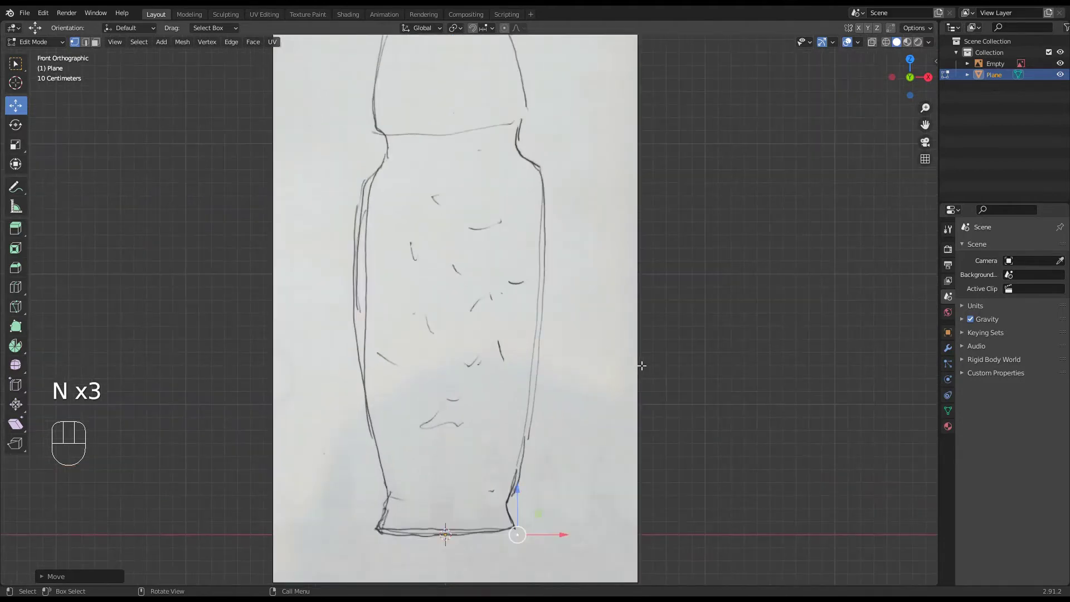
# Step: Return to plain selection with the base-corner vertex settled in place
pyautogui.click(22, 67)
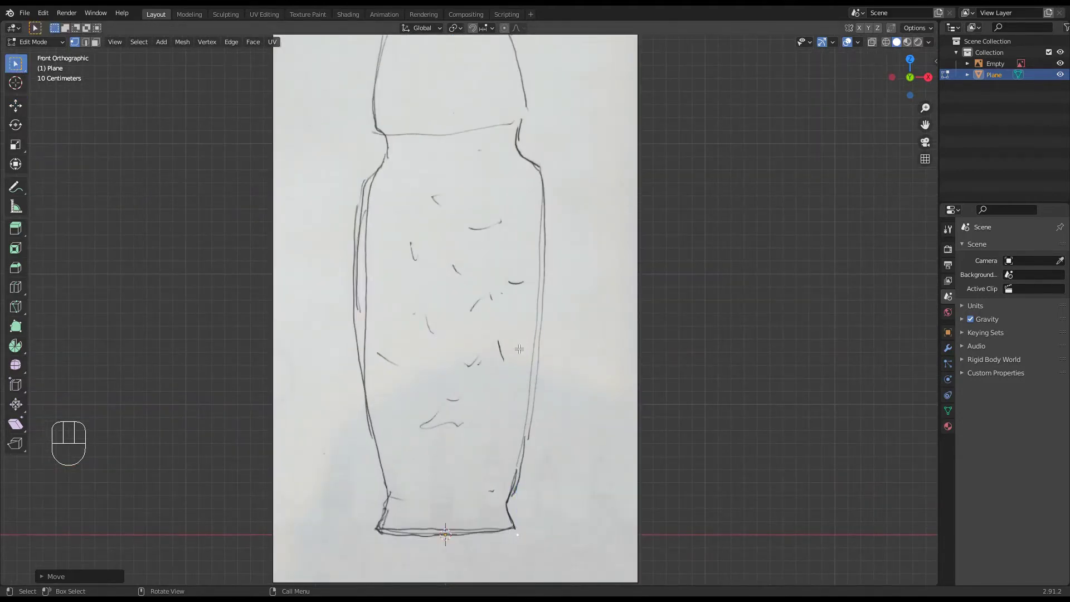
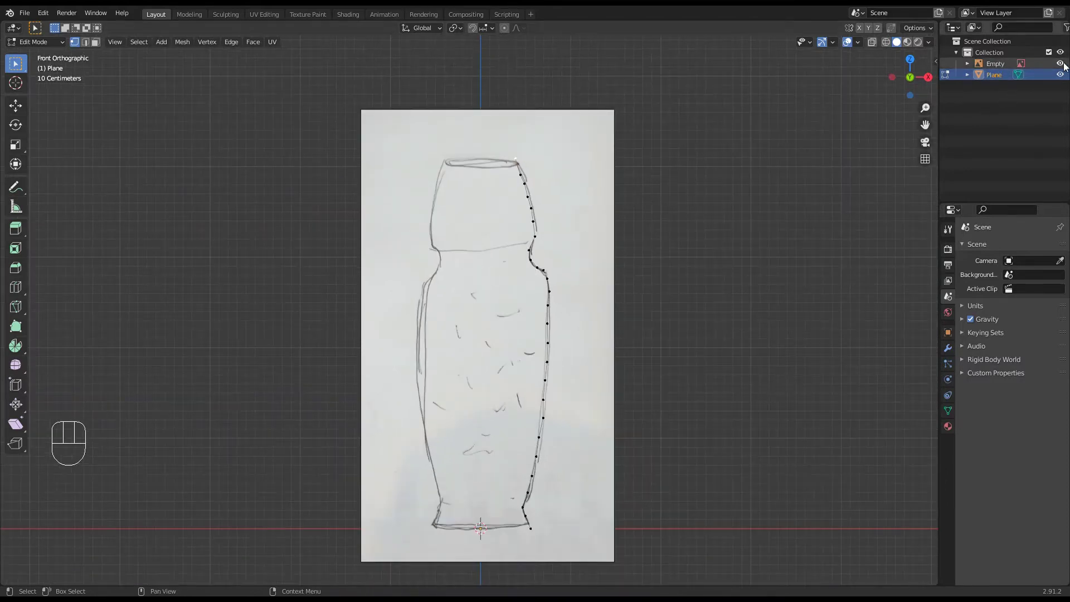
# Step: Hide the reference sketch and select the whole traced half-profile chain
pyautogui.click(1067, 66)
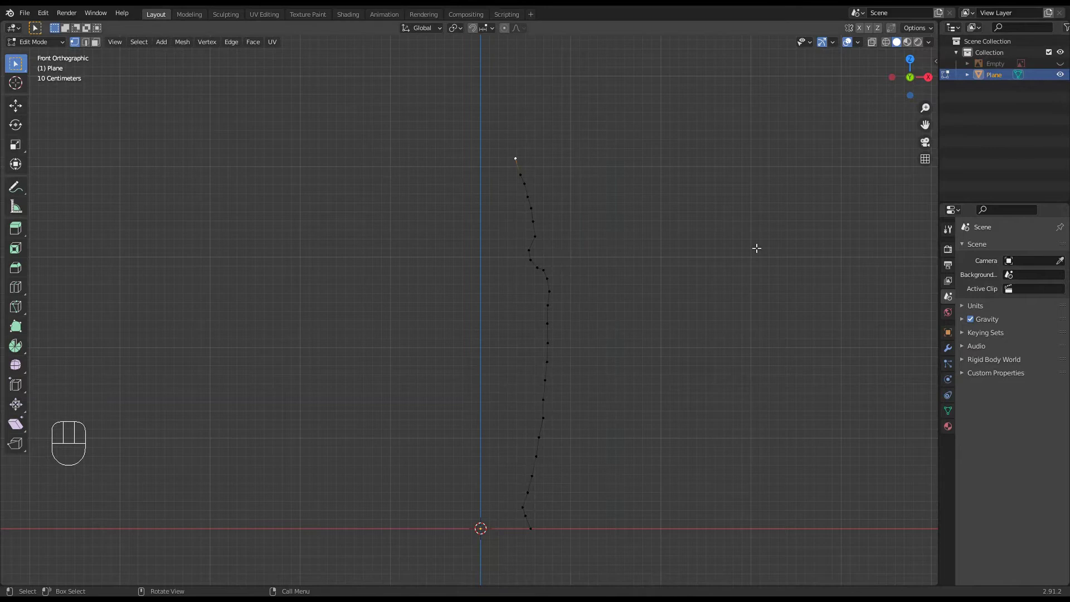
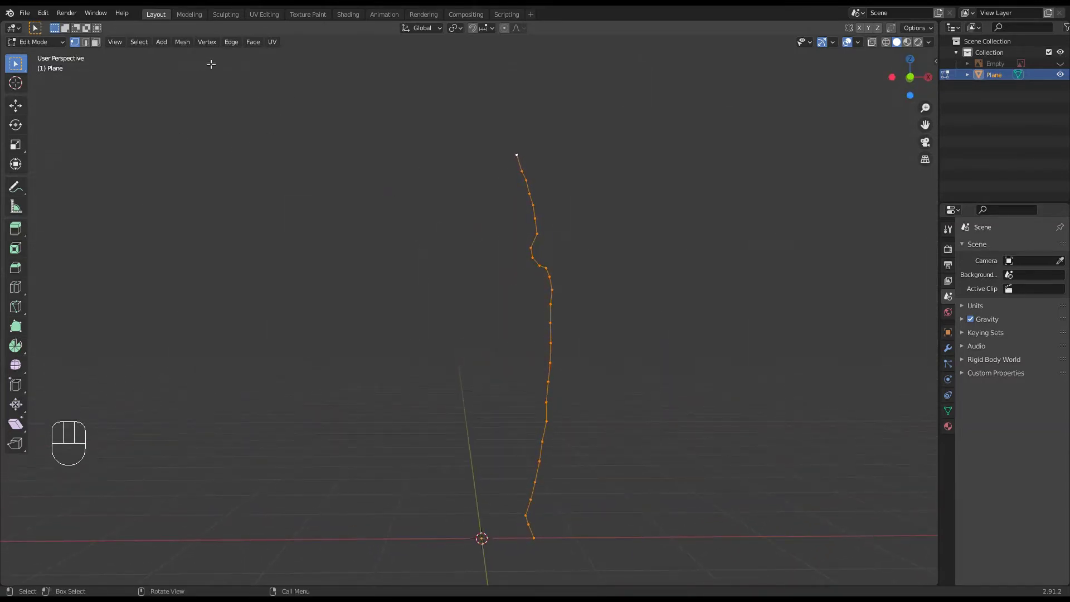
pyautogui.moveTo(211, 49); pyautogui.dragTo(234, 172)
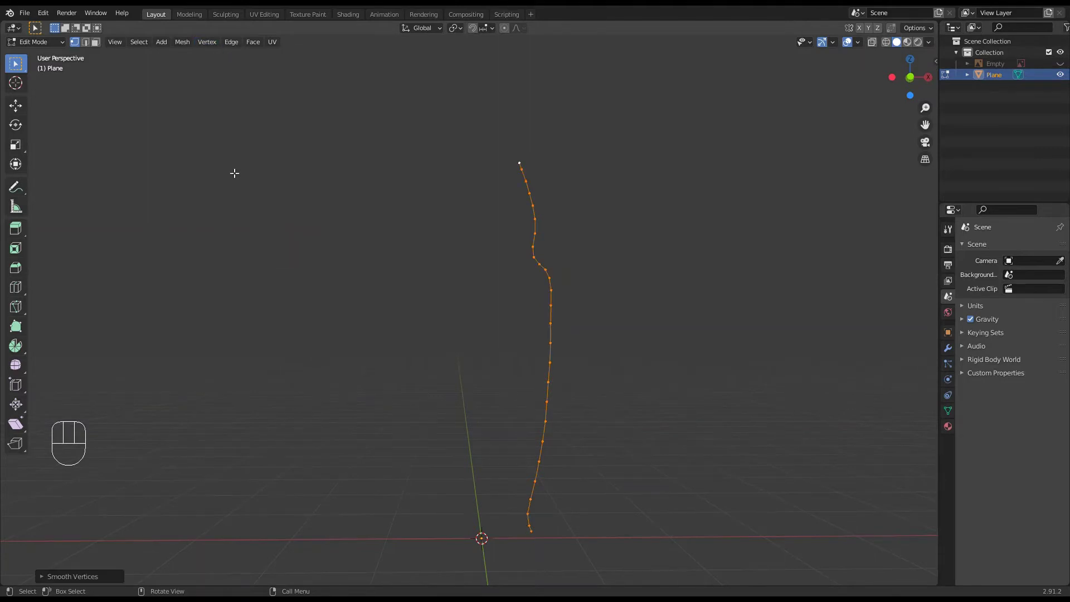
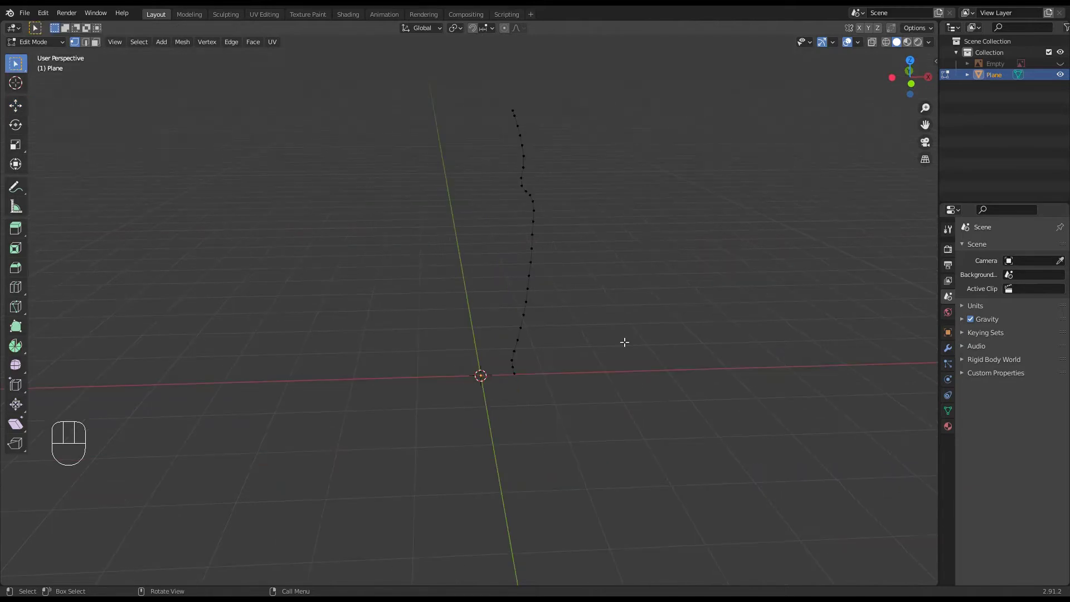
pyautogui.press('a')
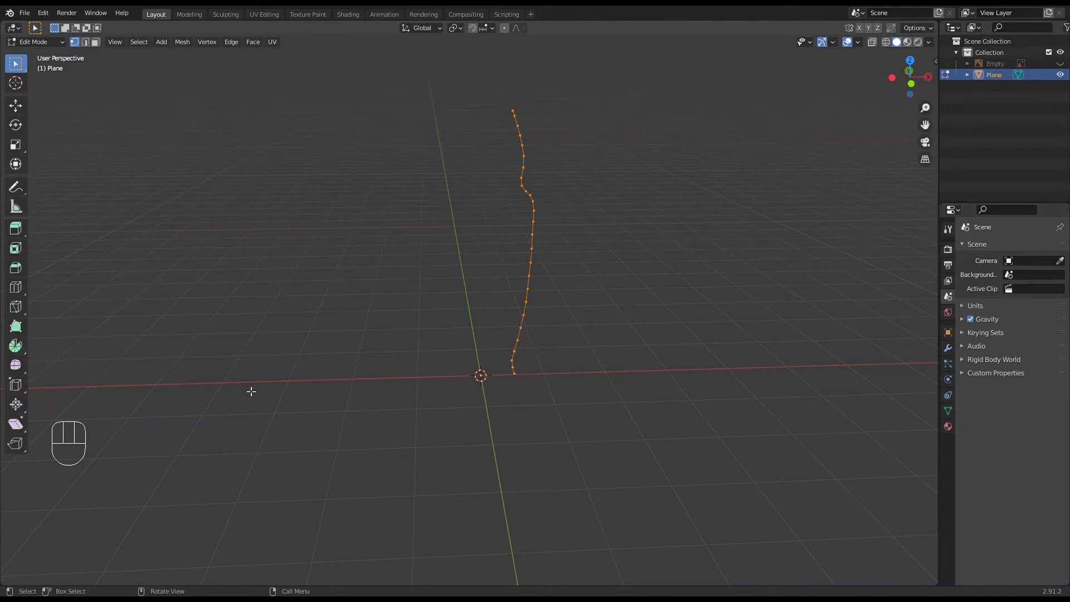
# Step: Activate the Spin tool (12 steps, Z axis) and frame the profile for revolving
pyautogui.click(19, 351)
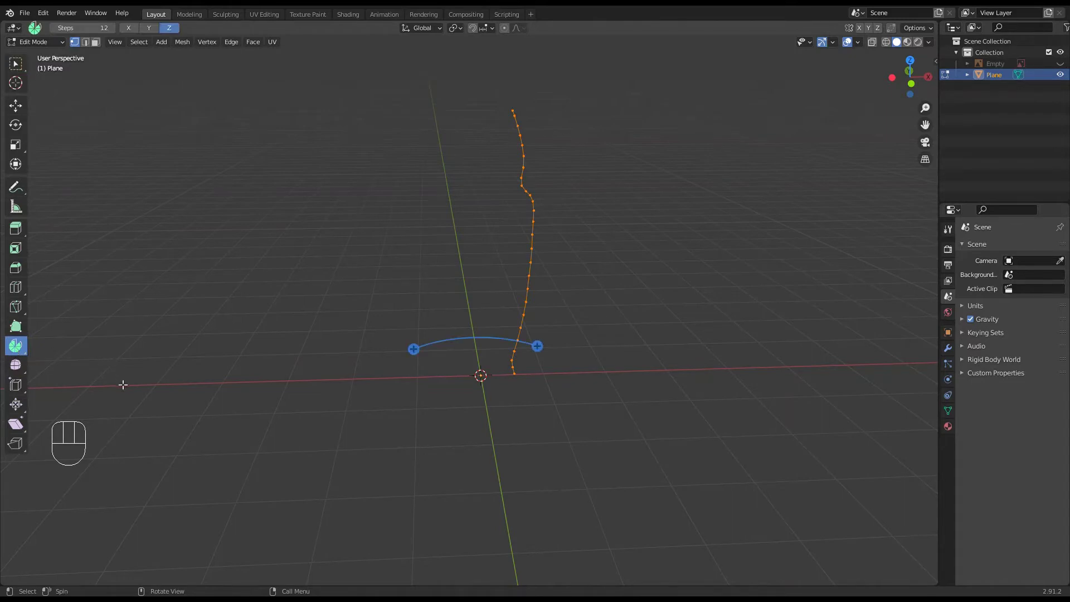
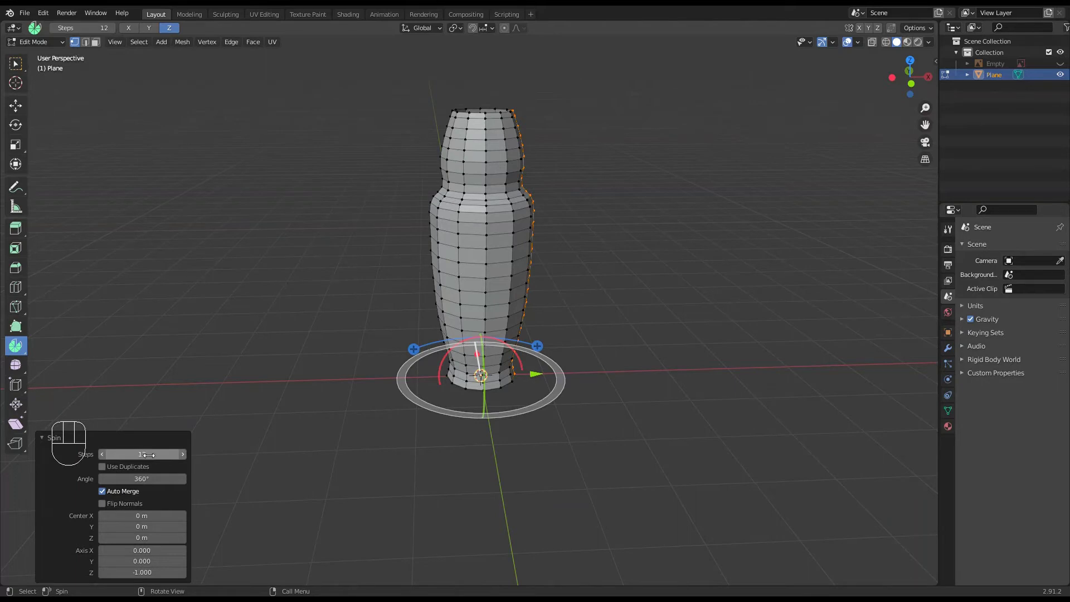
pyautogui.scroll(3)
pyautogui.moveTo(521, 391); pyautogui.dragTo(496, 256)
pyautogui.scroll(3)
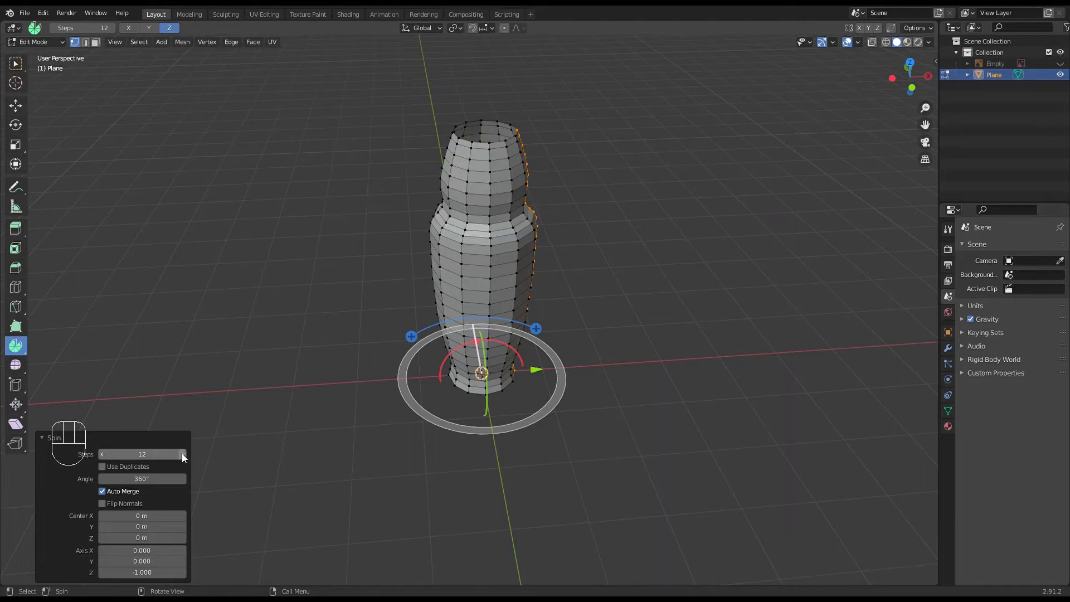
# Step: Sweep the profile a full 360° into a closed round bottle mesh
pyautogui.click(186, 458)
pyautogui.click(186, 458)
pyautogui.click(185, 458)
pyautogui.click(186, 458)
pyautogui.click(186, 458)
pyautogui.doubleClick(186, 458)
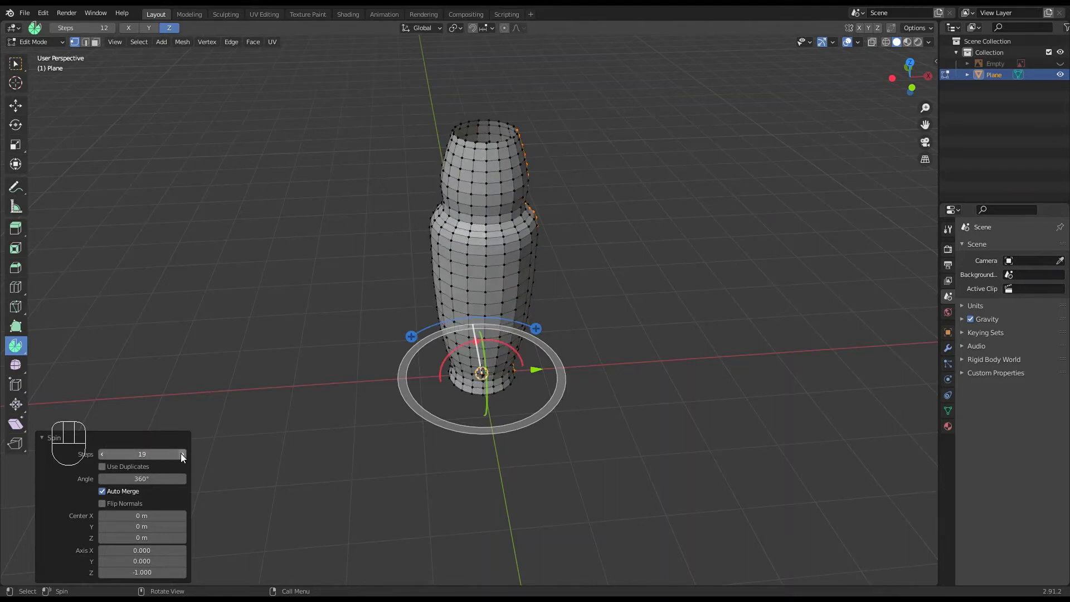
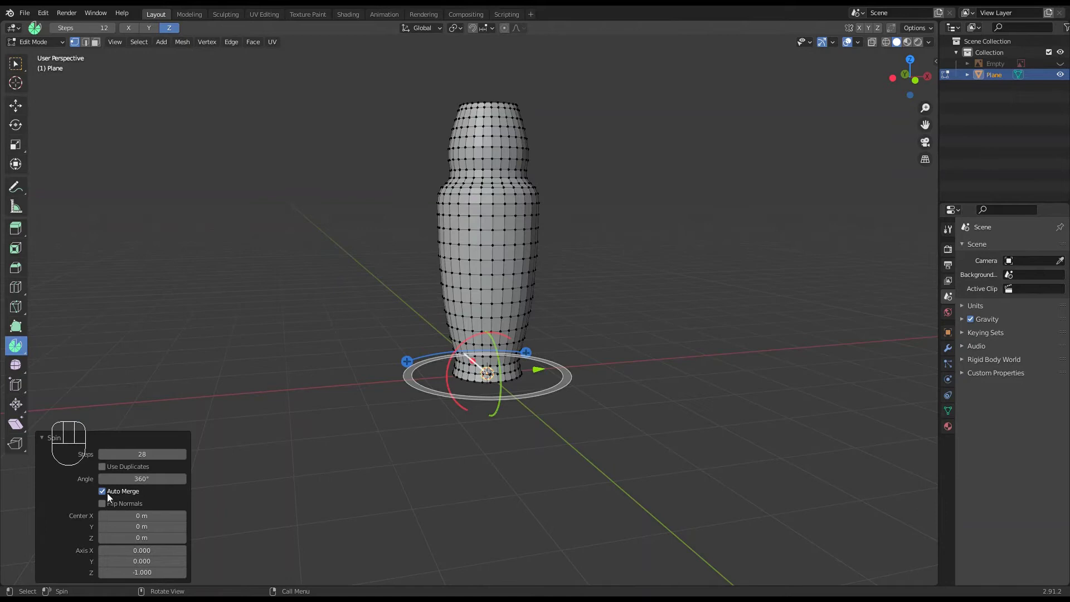
pyautogui.click(106, 495)
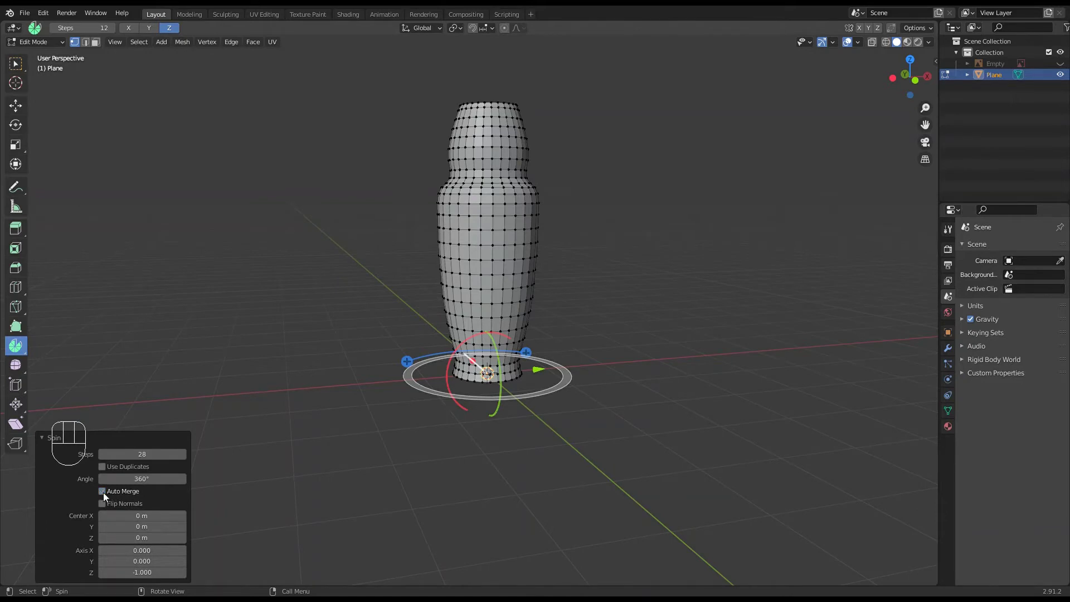
pyautogui.click(105, 496)
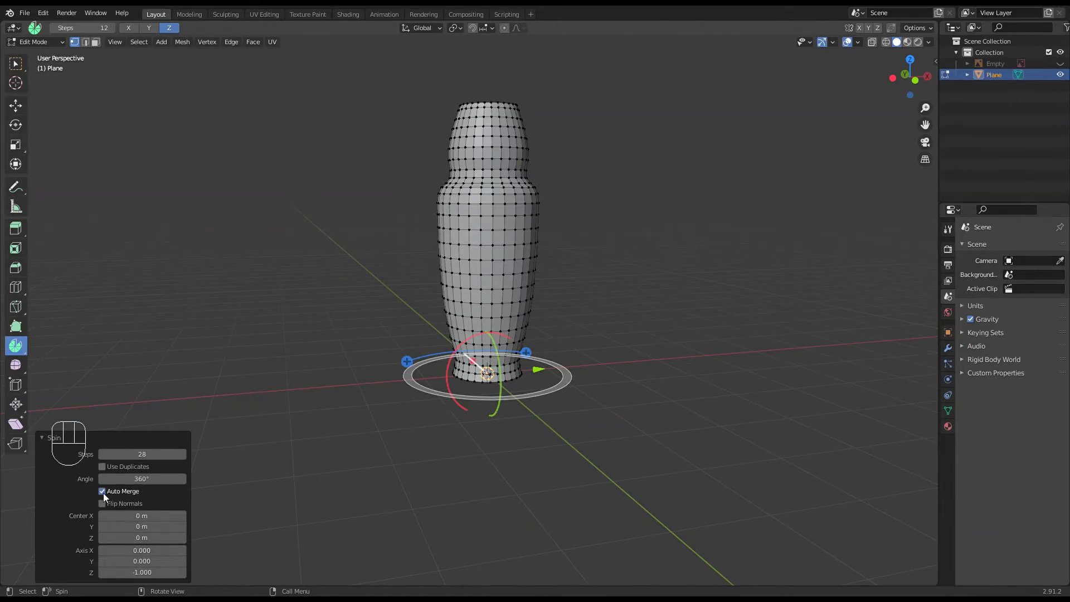
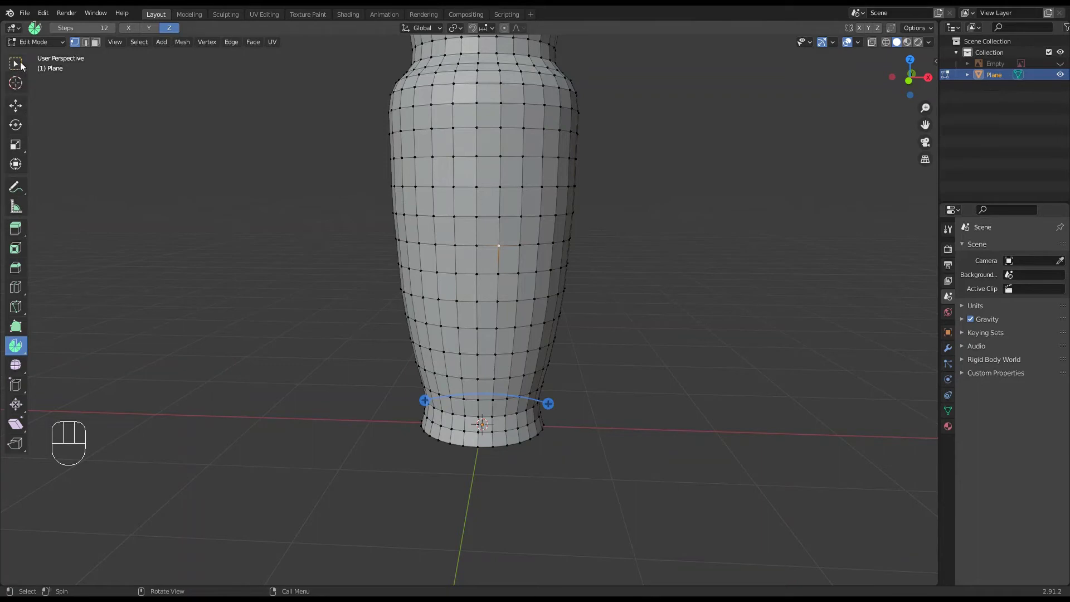
# Step: Switch from Spin back to the Select Box tool on the finished bottle
pyautogui.click(23, 65)
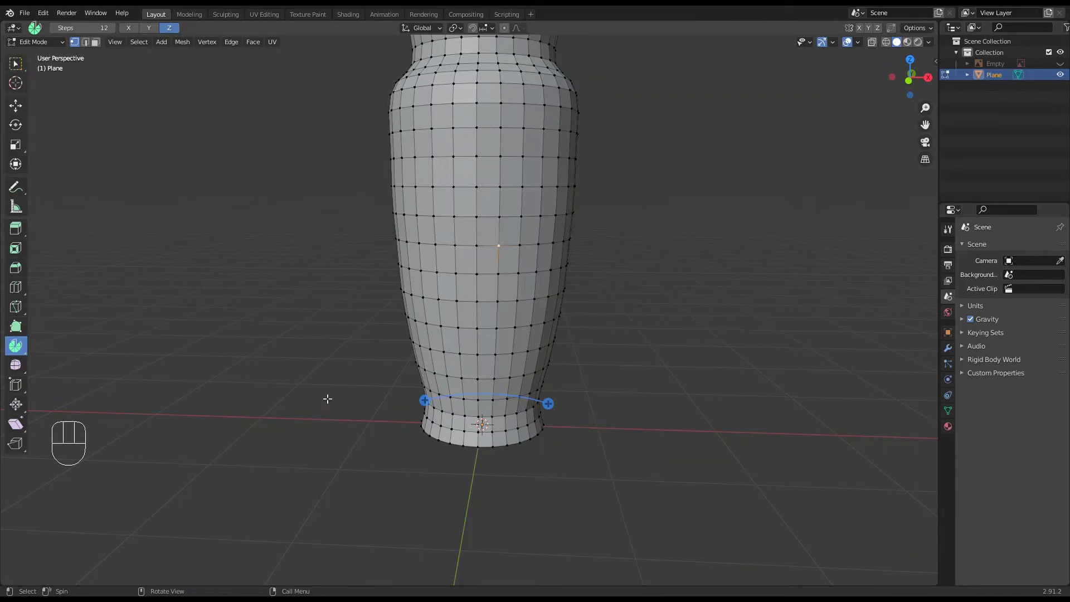
pyautogui.click(13, 65)
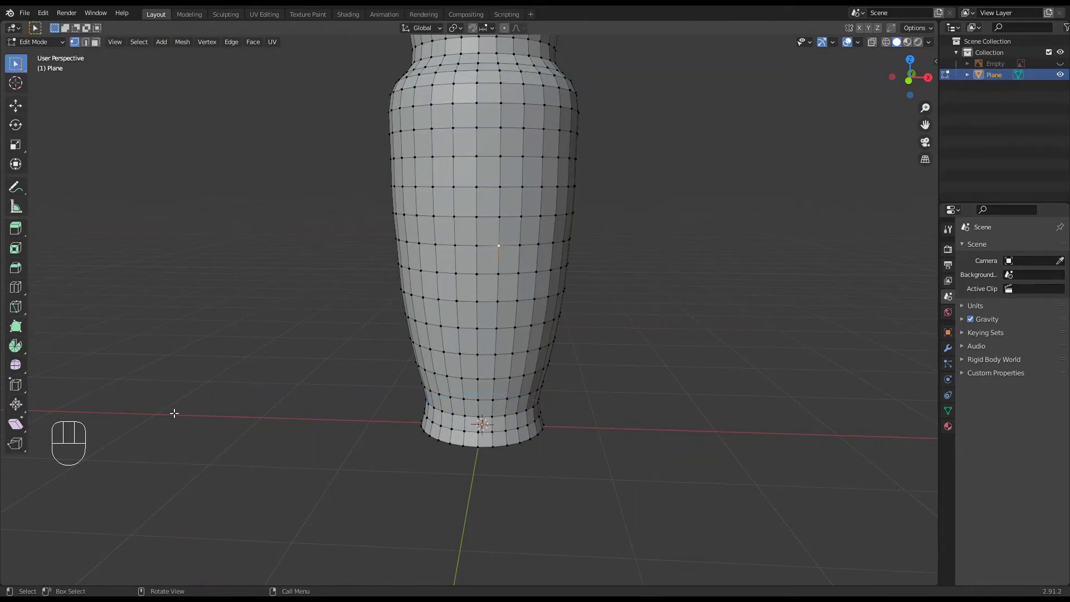
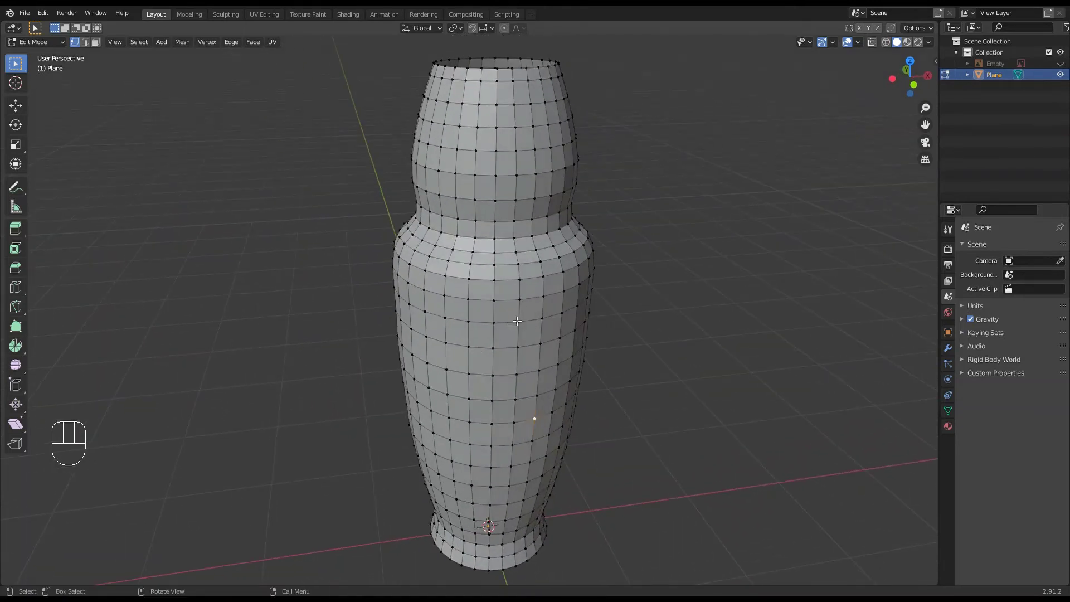
# Step: Enter Sculpt Mode on the bottle and undo a test brush stroke
pyautogui.moveTo(41, 48); pyautogui.dragTo(43, 80)
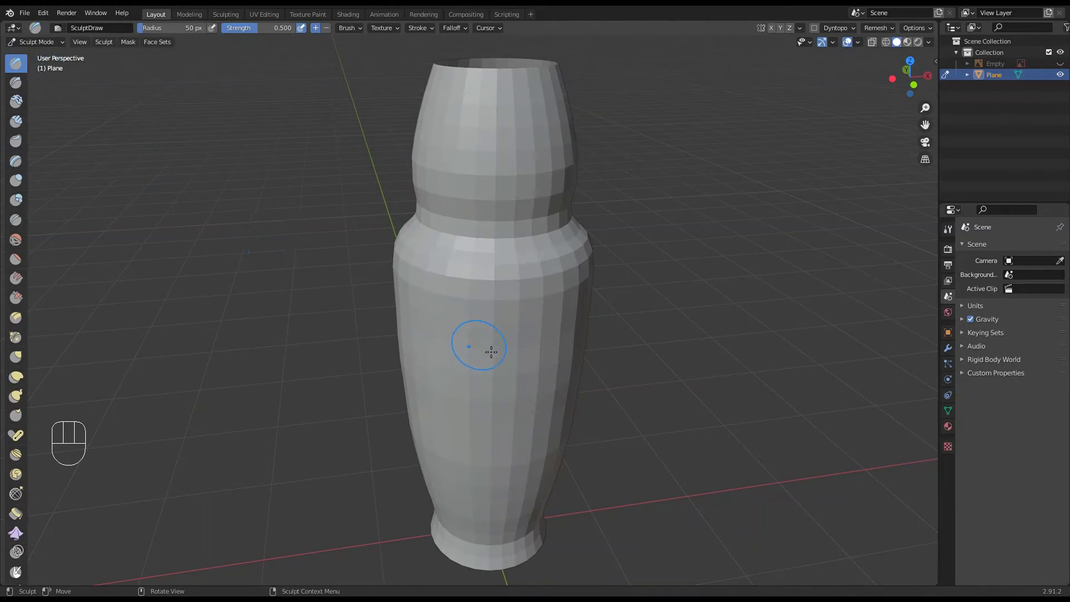
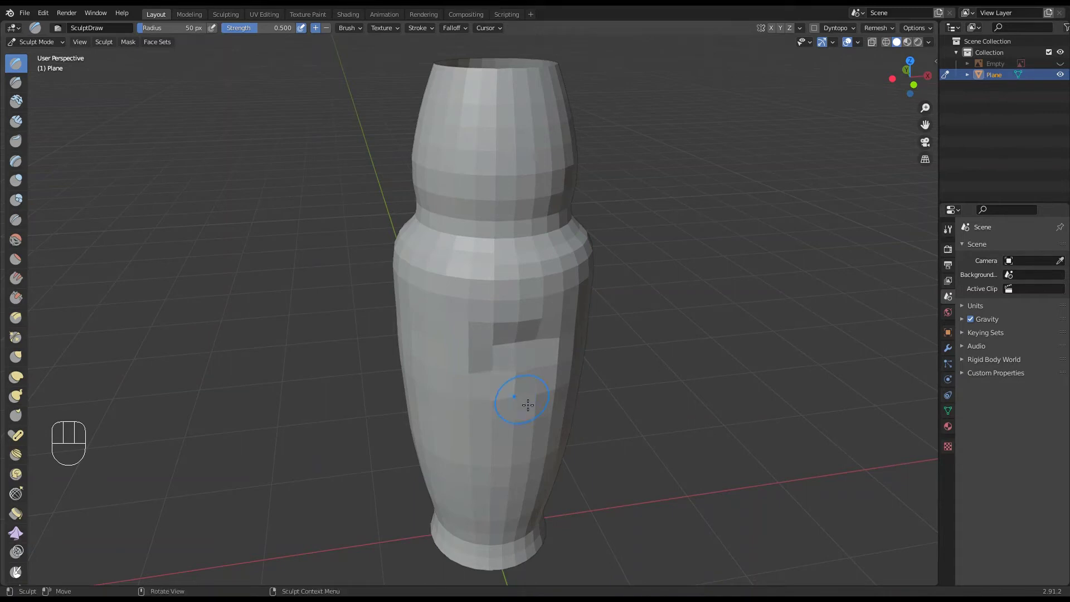
pyautogui.press('ctrl+z')
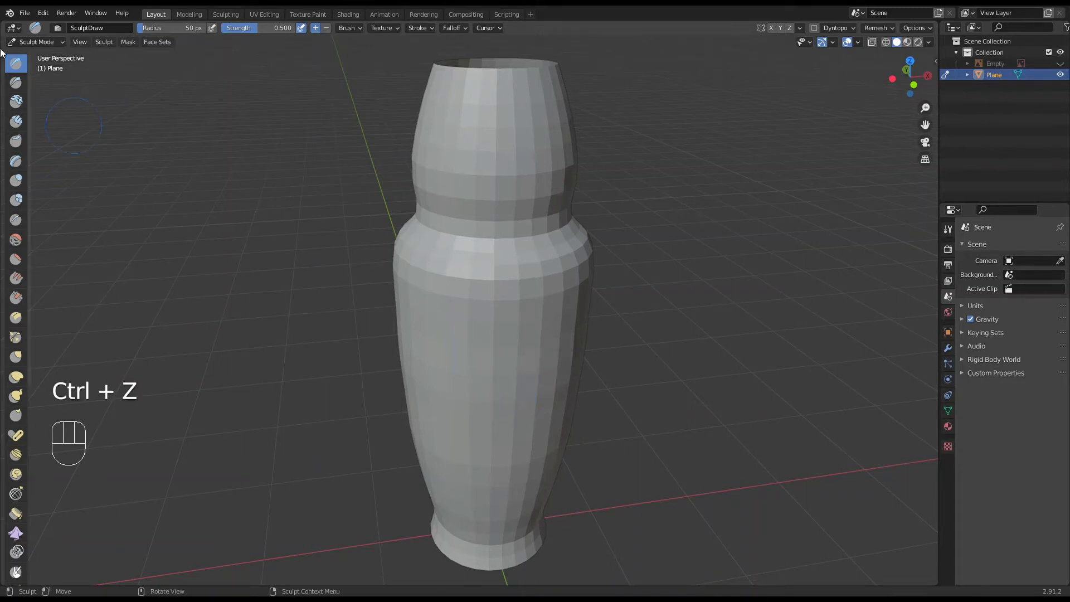
# Step: Back in Object Mode, add a Multiresolution modifier and subdivide the bottle to level 3
pyautogui.moveTo(35, 42); pyautogui.dragTo(45, 58)
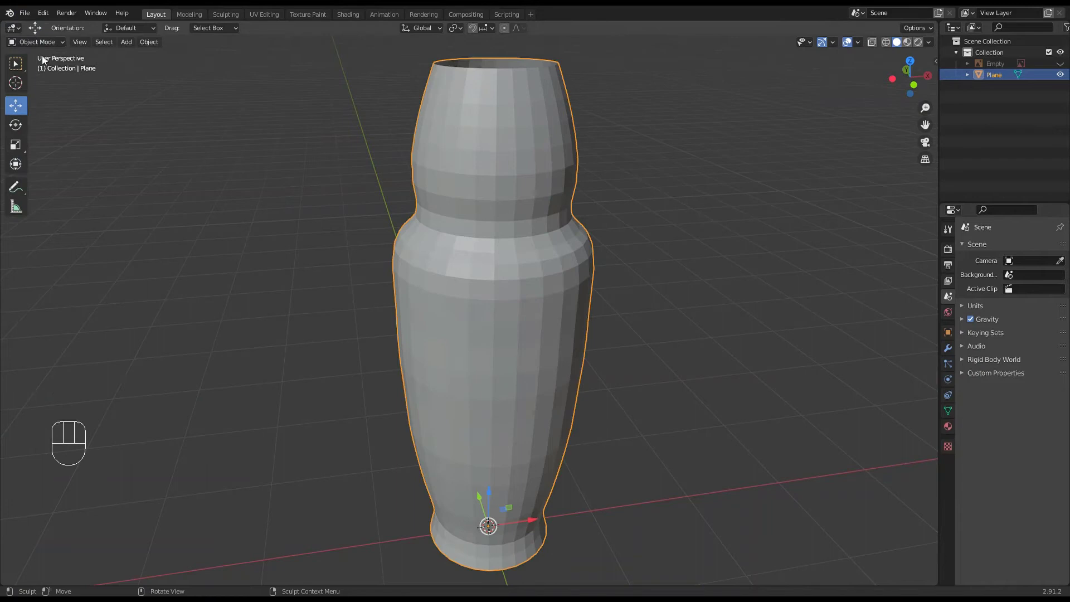
pyautogui.middleClick(555, 359)
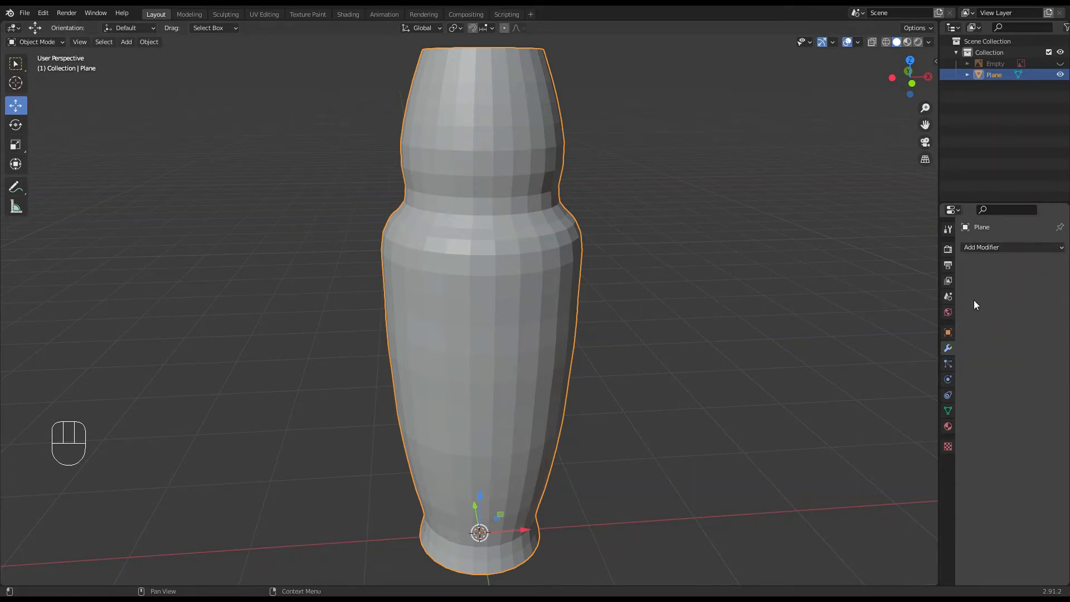
pyautogui.moveTo(983, 250); pyautogui.dragTo(857, 380)
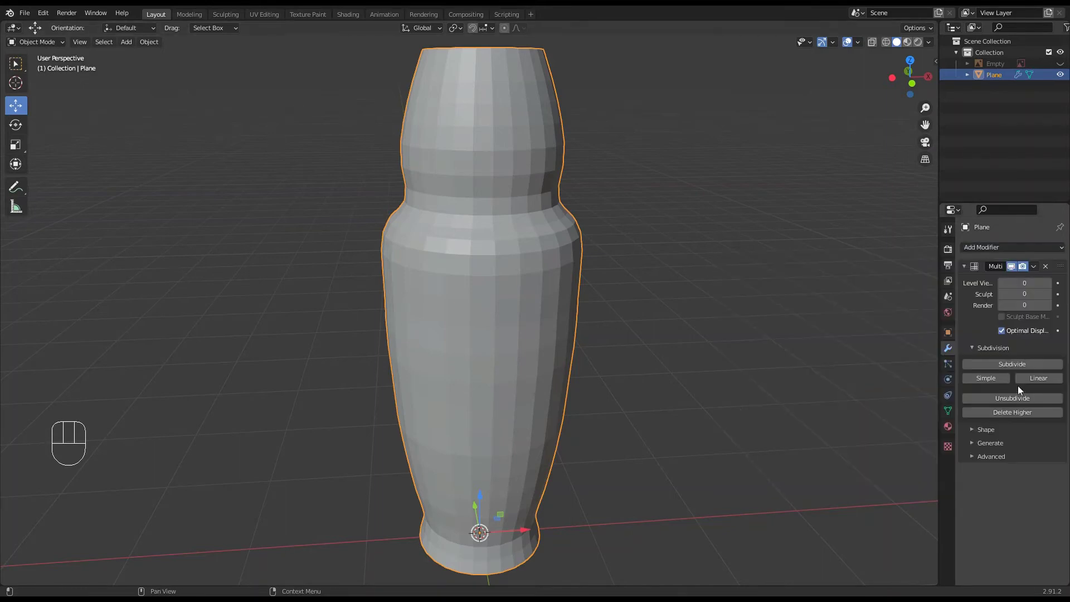
pyautogui.click(1017, 364)
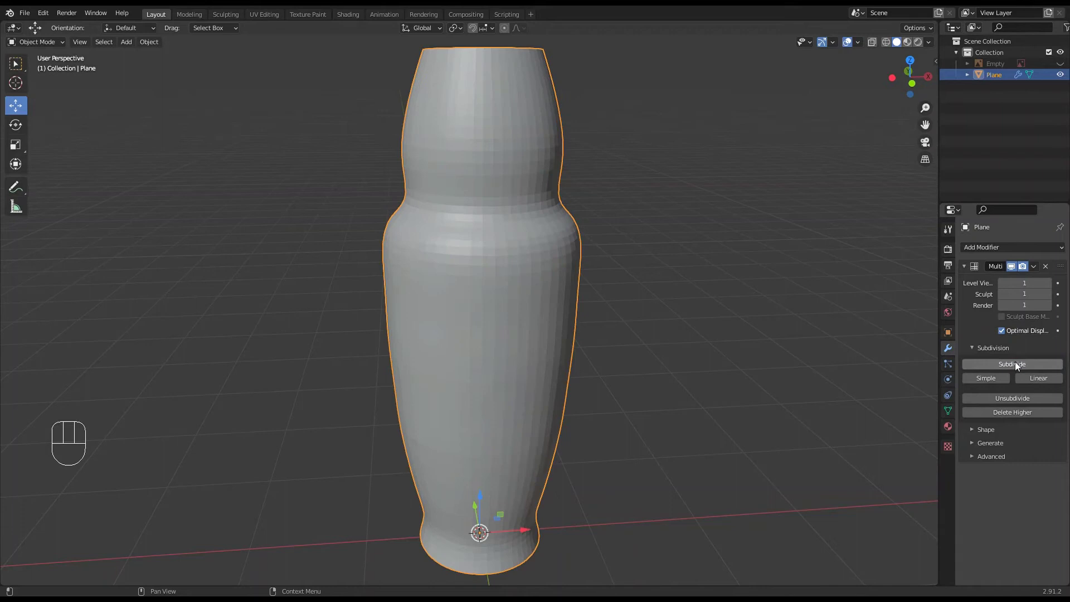
pyautogui.click(1017, 365)
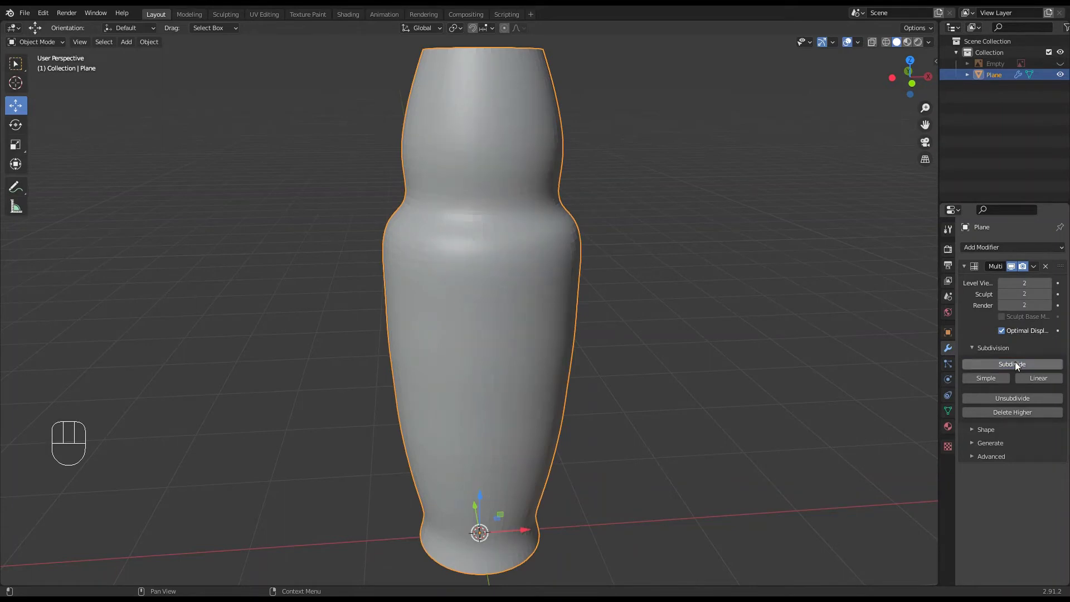
pyautogui.click(1017, 365)
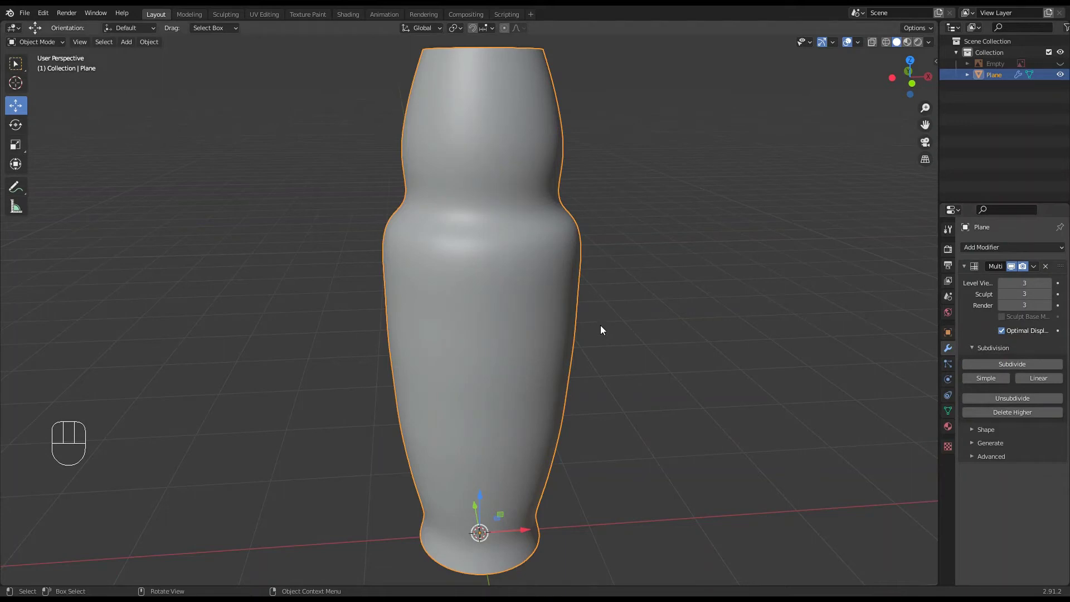
# Step: Apply the Multiresolution modifier and inspect the dense mesh in wireframe
pyautogui.press('z')
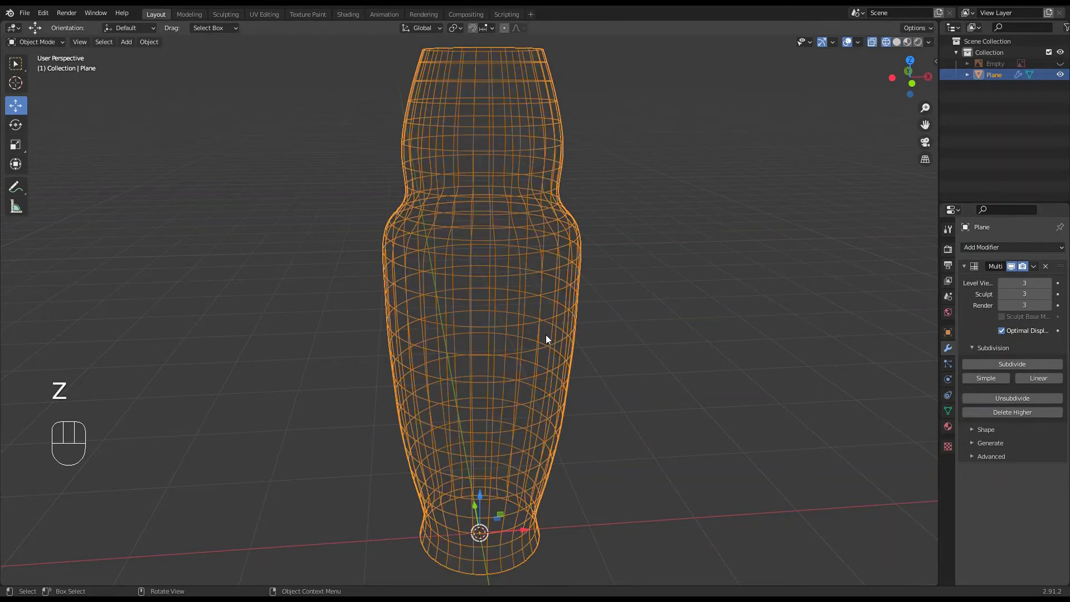
pyautogui.press('z')
pyautogui.press('z')
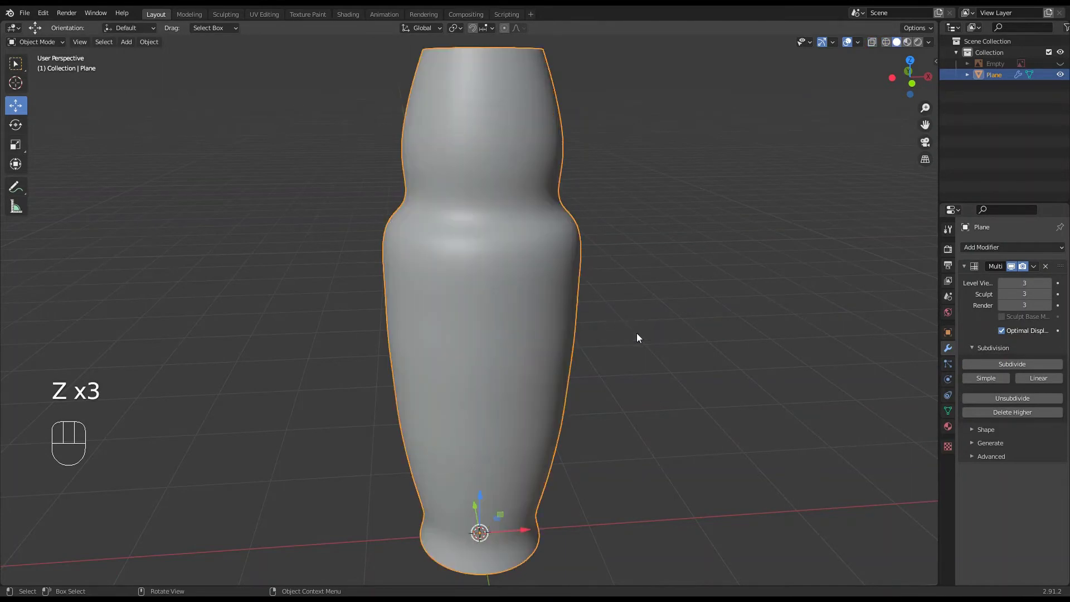
pyautogui.moveTo(1040, 268); pyautogui.dragTo(974, 281)
pyautogui.press('z')
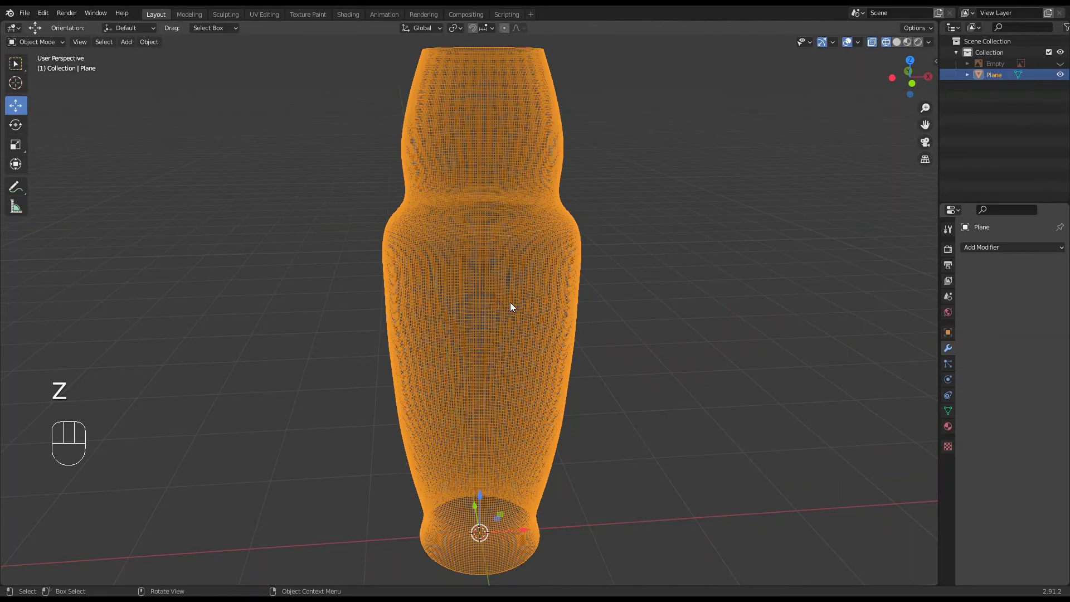
pyautogui.moveTo(517, 306); pyautogui.dragTo(523, 302)
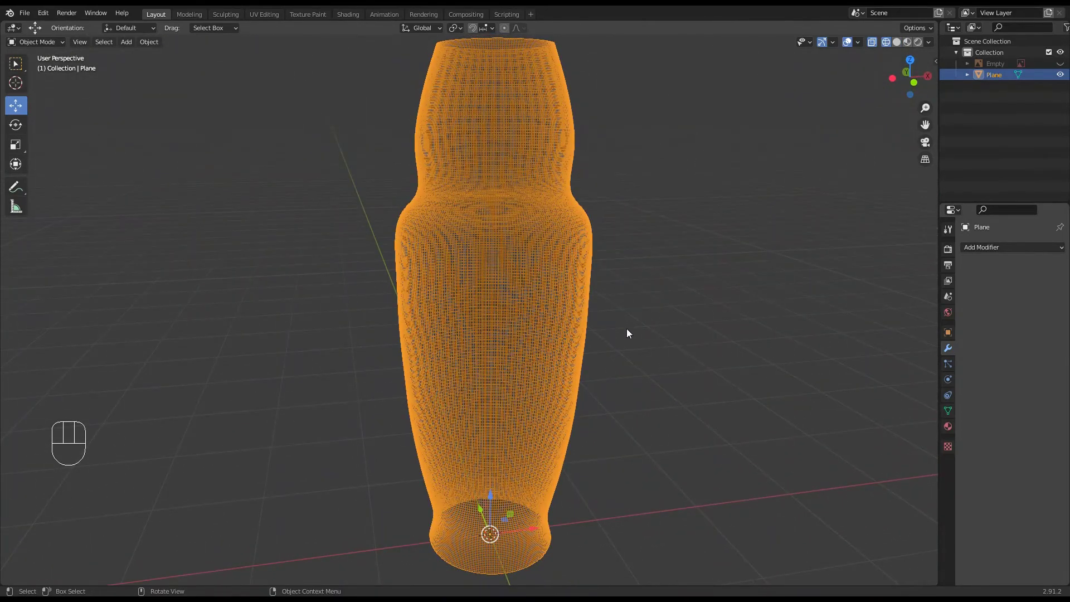
pyautogui.press('z')
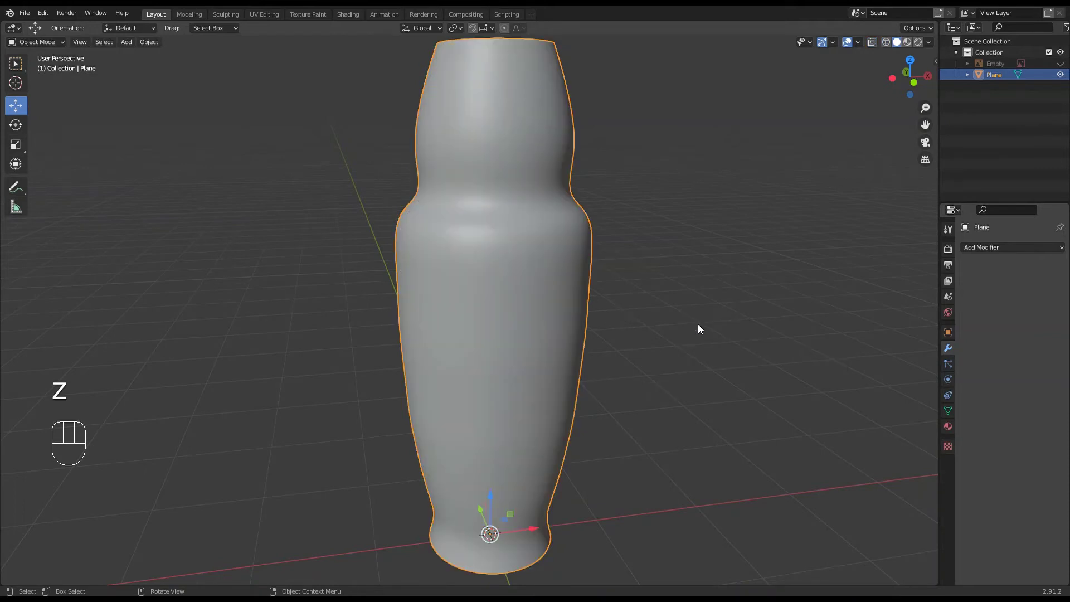
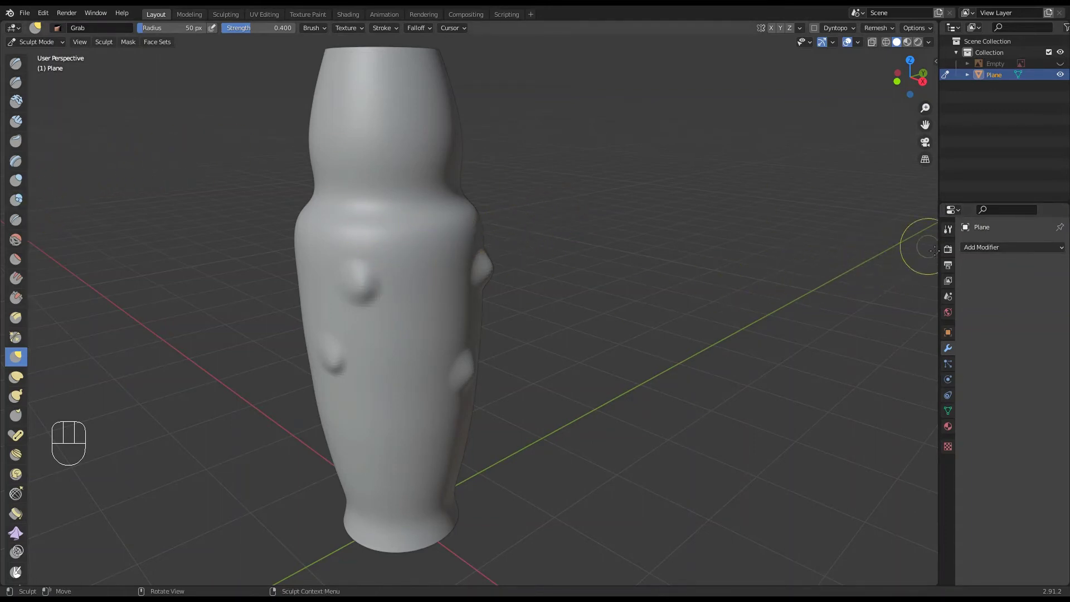
# Step: Show the brush settings, try Clay Thumb and Draw Sharp, then return to the Grab brush
pyautogui.click(947, 232)
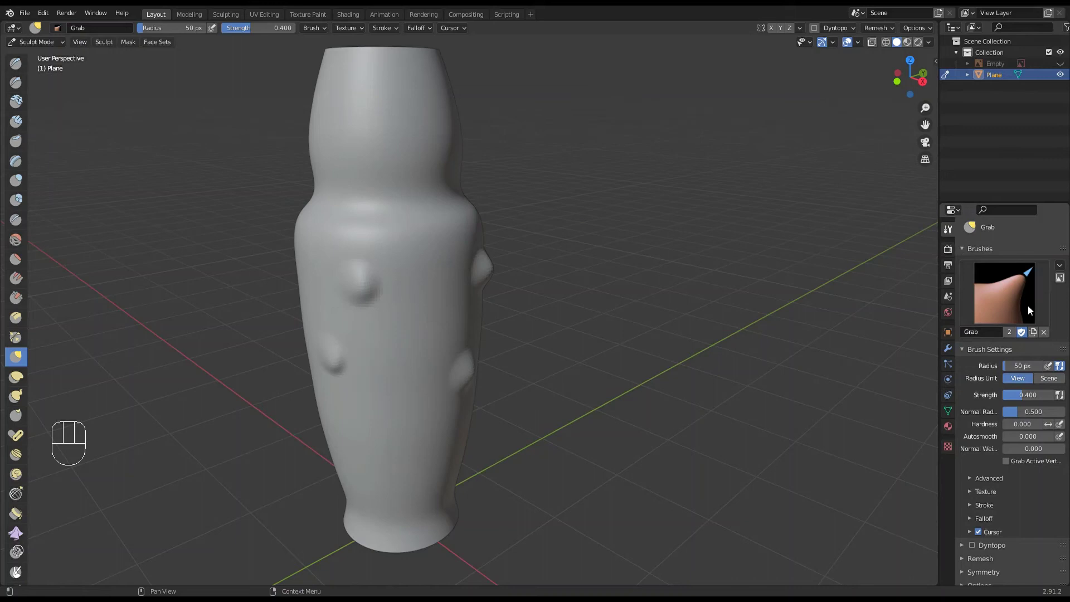
pyautogui.click(19, 105)
pyautogui.click(18, 140)
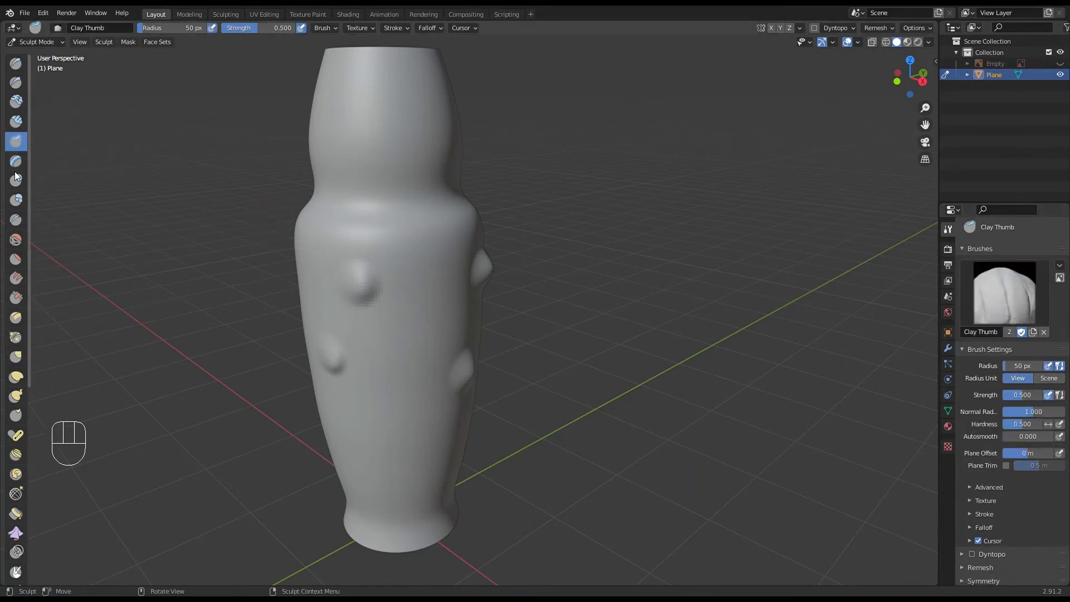
pyautogui.click(19, 182)
pyautogui.click(20, 89)
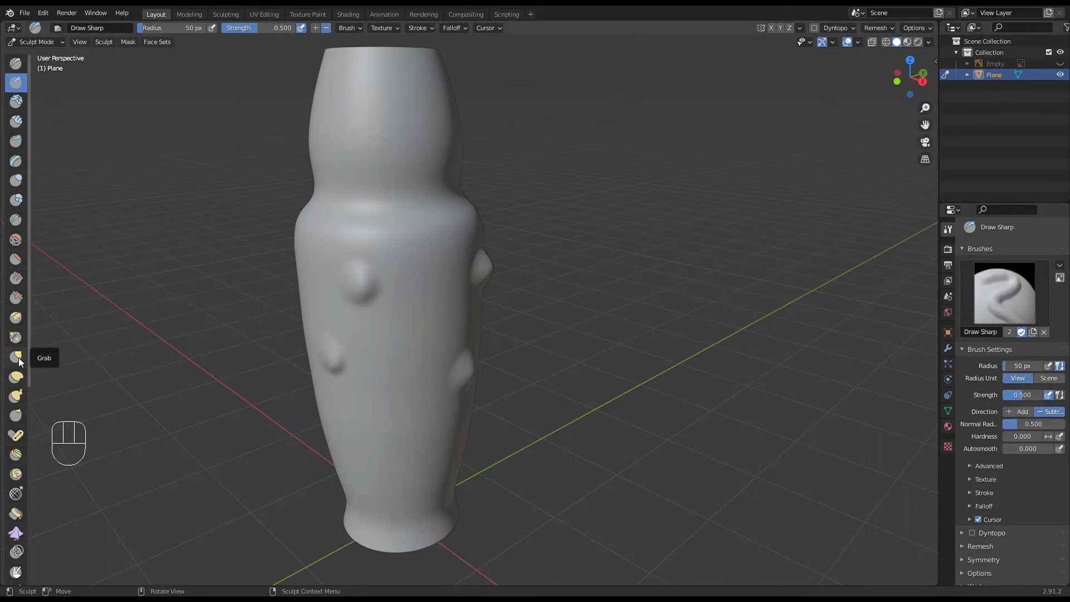
pyautogui.click(21, 360)
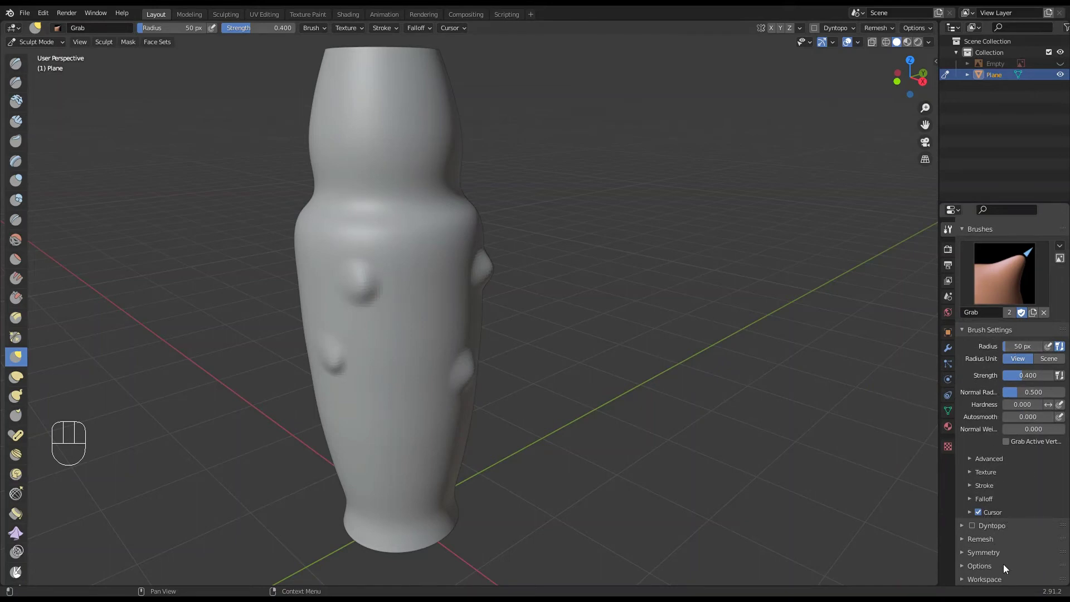
# Step: Expand the Symmetry settings and check the grab-pulled bumps from the front view
pyautogui.click(966, 557)
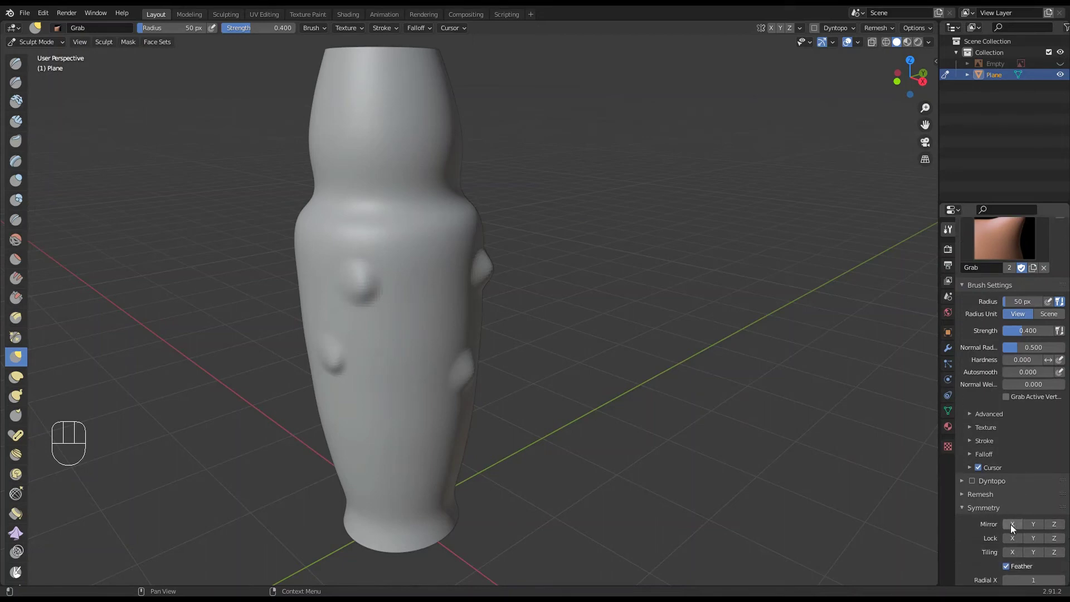
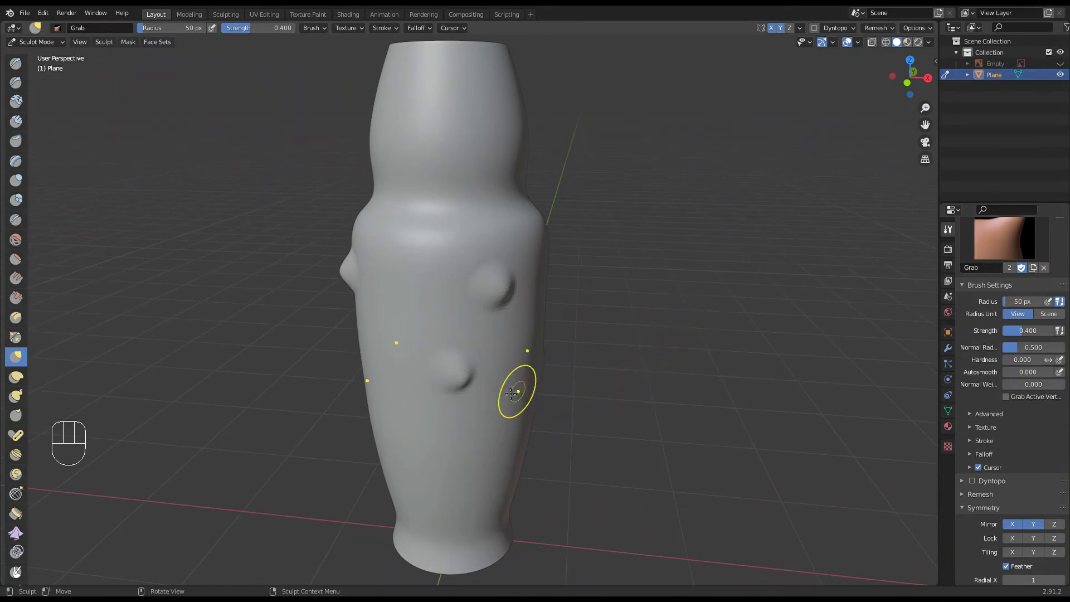
pyautogui.press('KP_1')
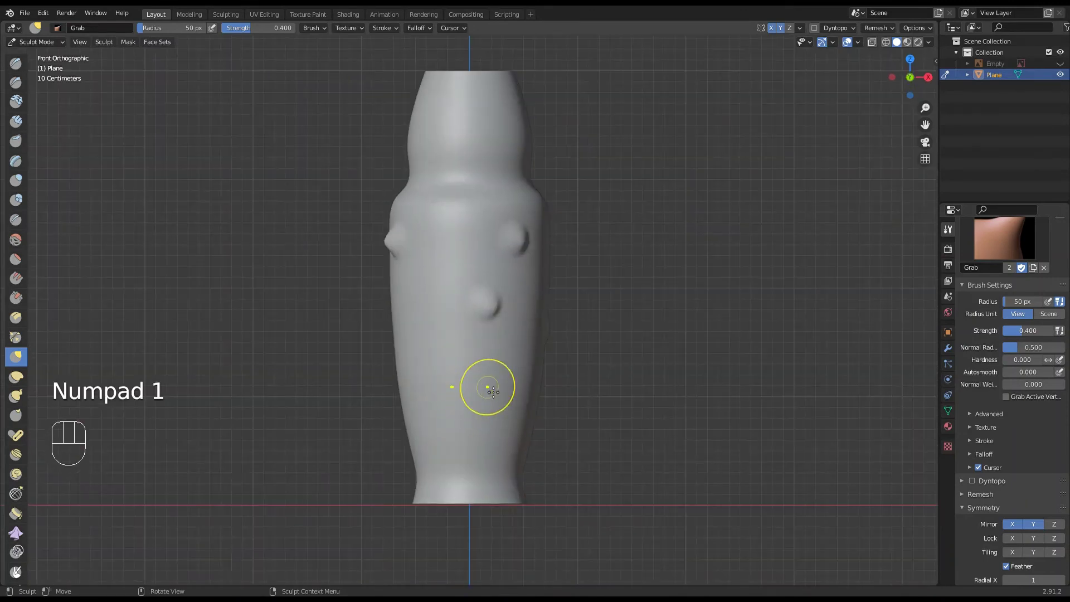
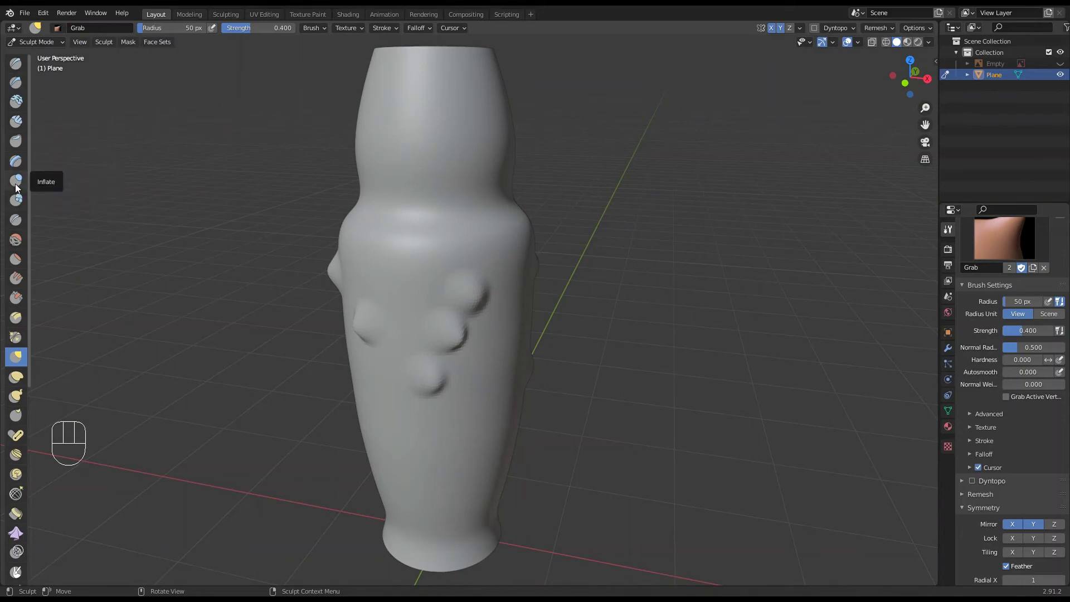
# Step: Inflate the bumps into rounder lumps, undoing a trial Layer-brush groove
pyautogui.click(19, 188)
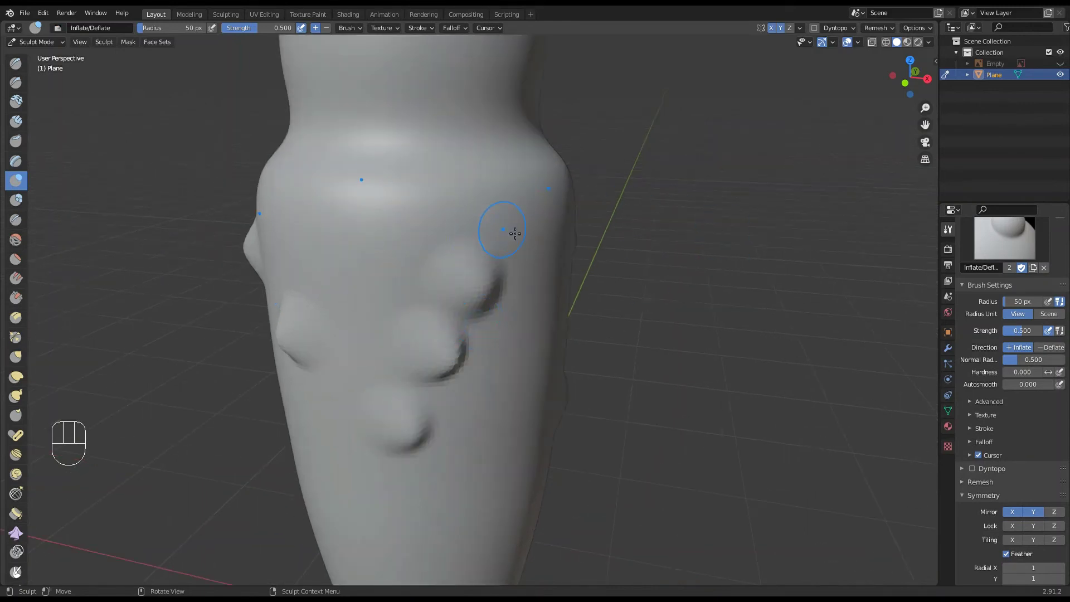
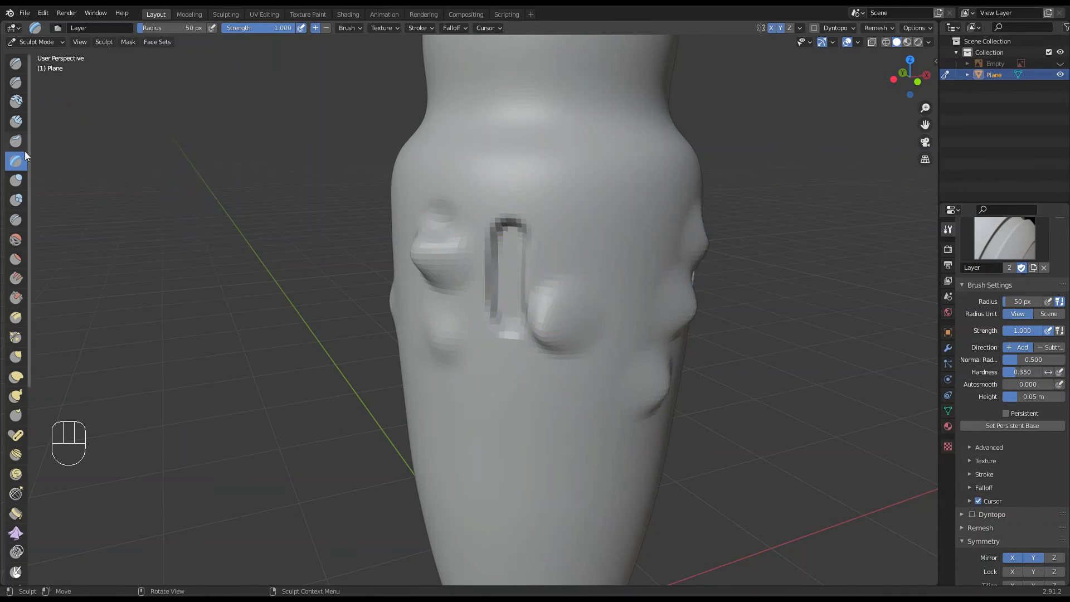
pyautogui.press('ctrl+z')
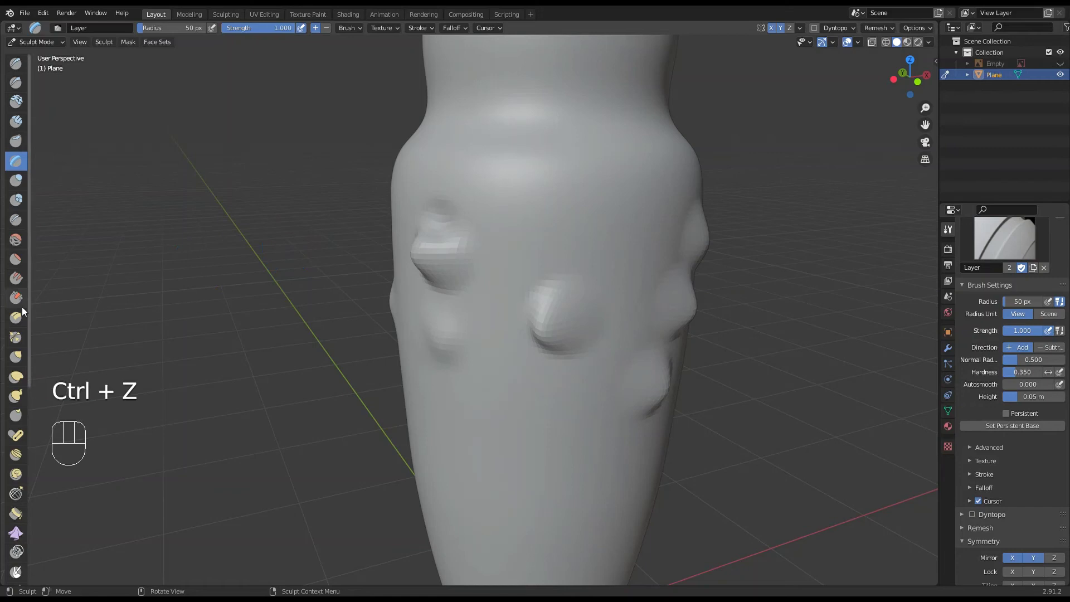
# Step: Grab more lumps around the lower body, then take Draw Sharp for carving grooves
pyautogui.click(26, 354)
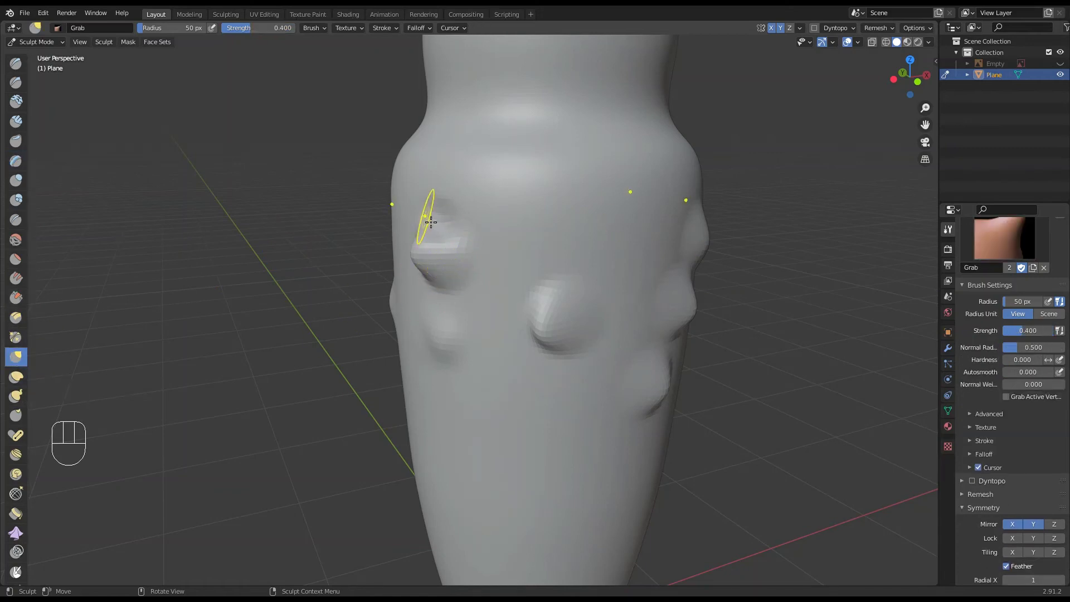
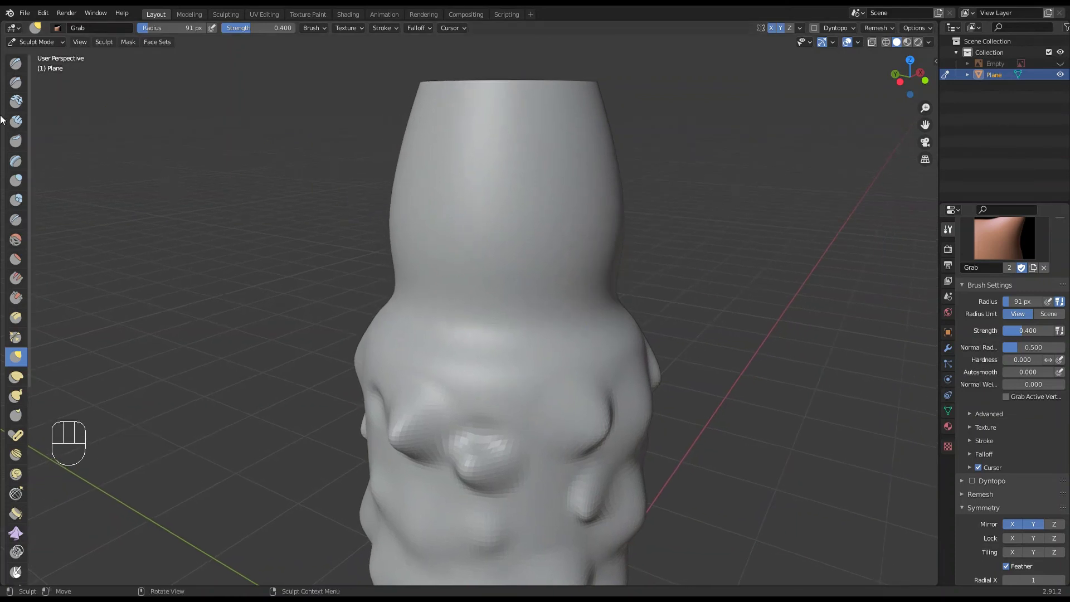
pyautogui.click(18, 82)
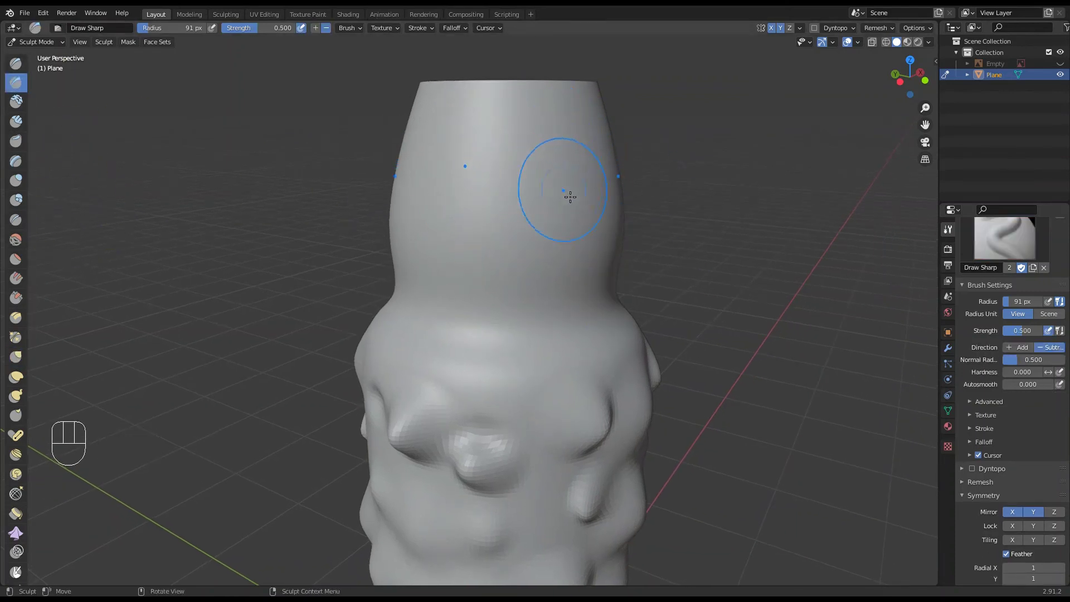
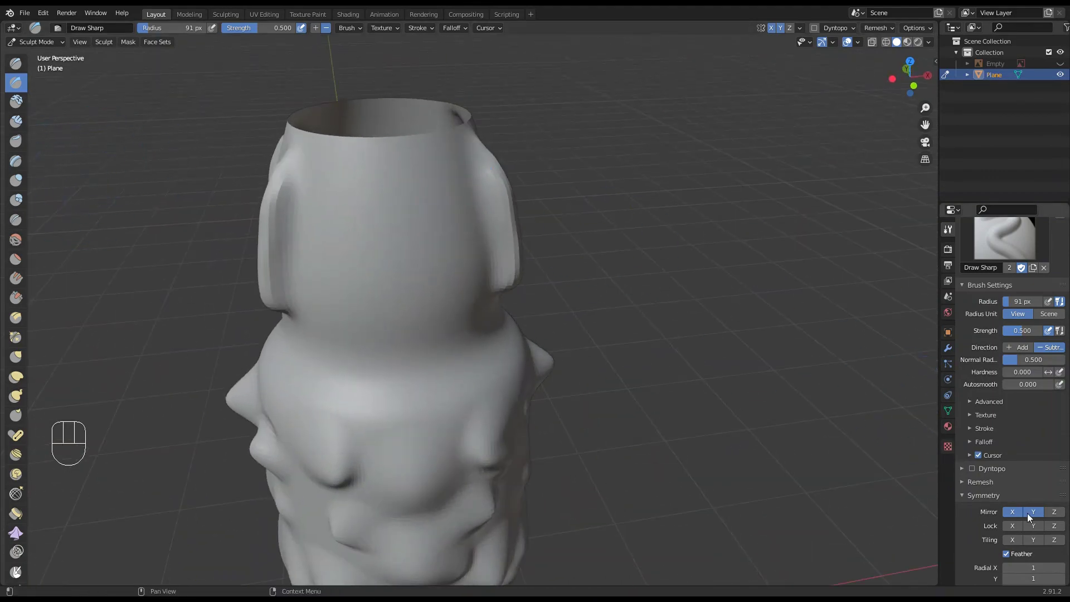
# Step: Reduce sculpt symmetry to mirror strokes across Y only for the rim grooves
pyautogui.click(1030, 514)
pyautogui.click(1017, 514)
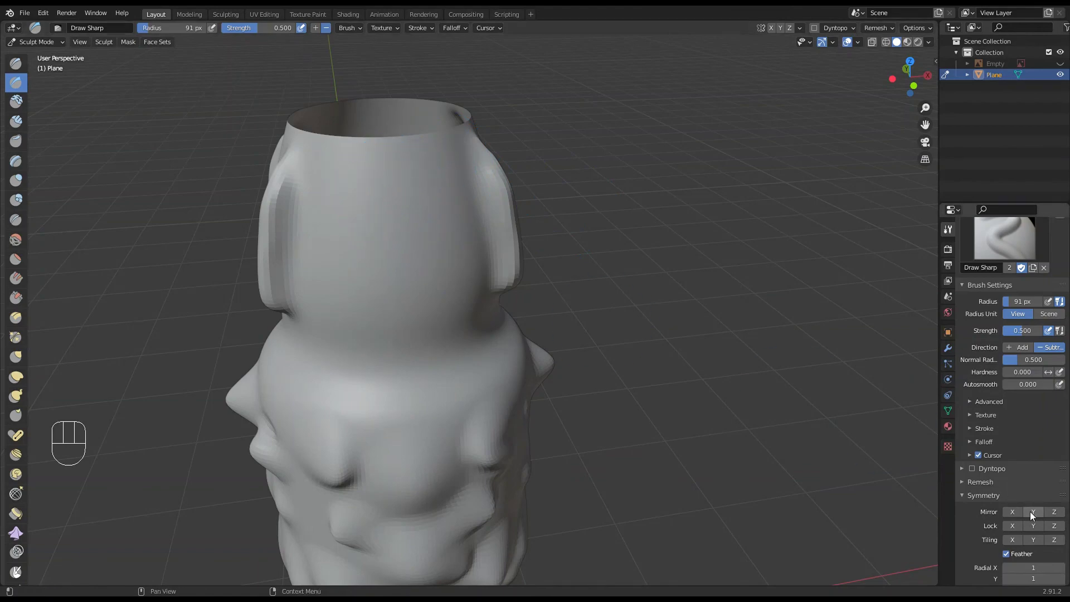
pyautogui.click(1033, 515)
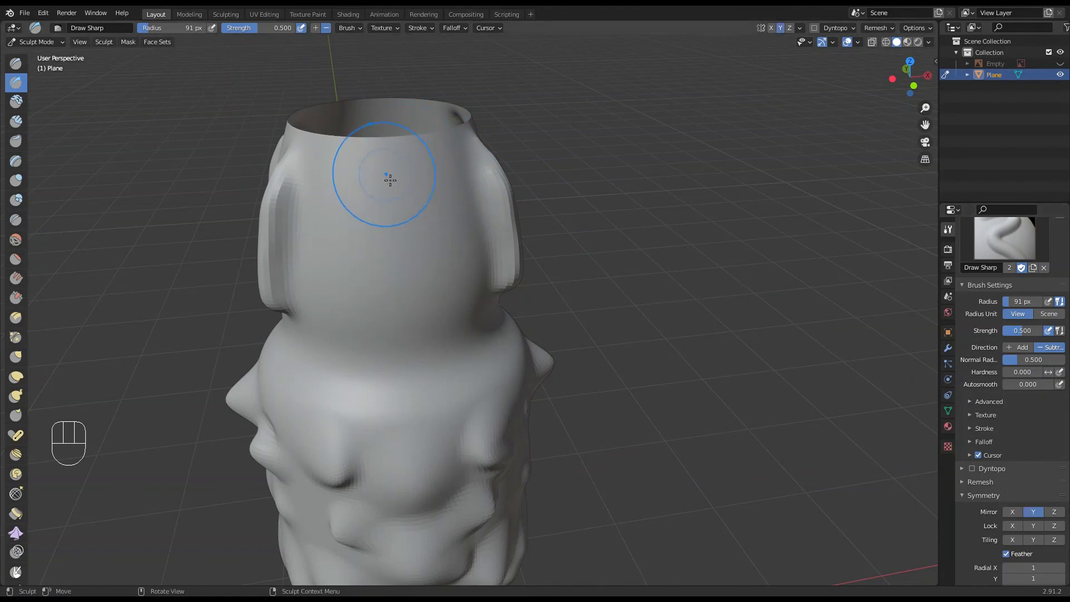
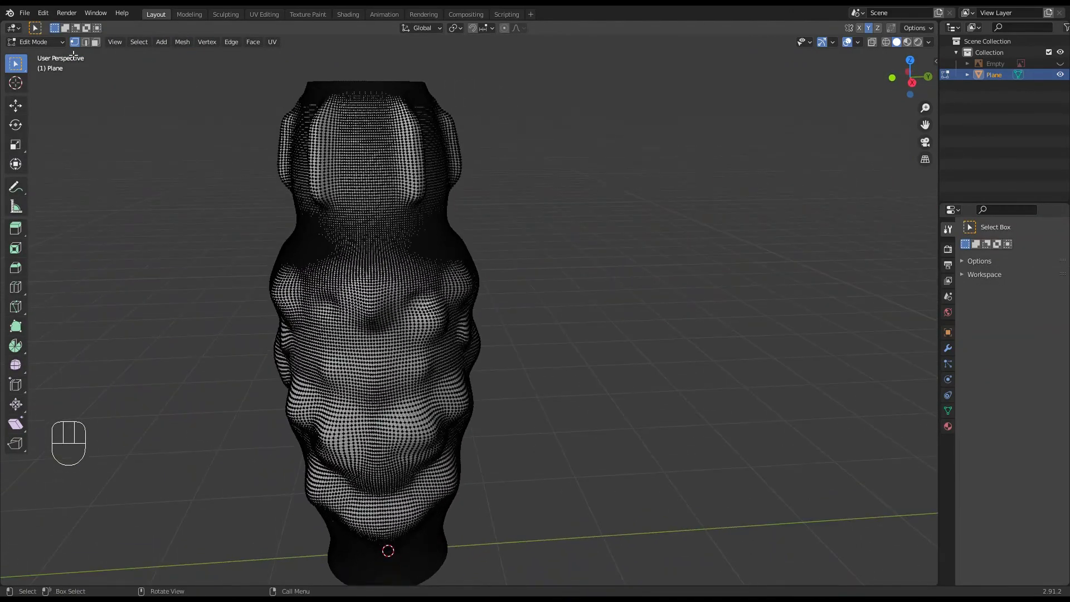
# Step: In Object Mode, scale the bottle along Z to about 0.899 of its height
pyautogui.moveTo(30, 46); pyautogui.dragTo(210, 130)
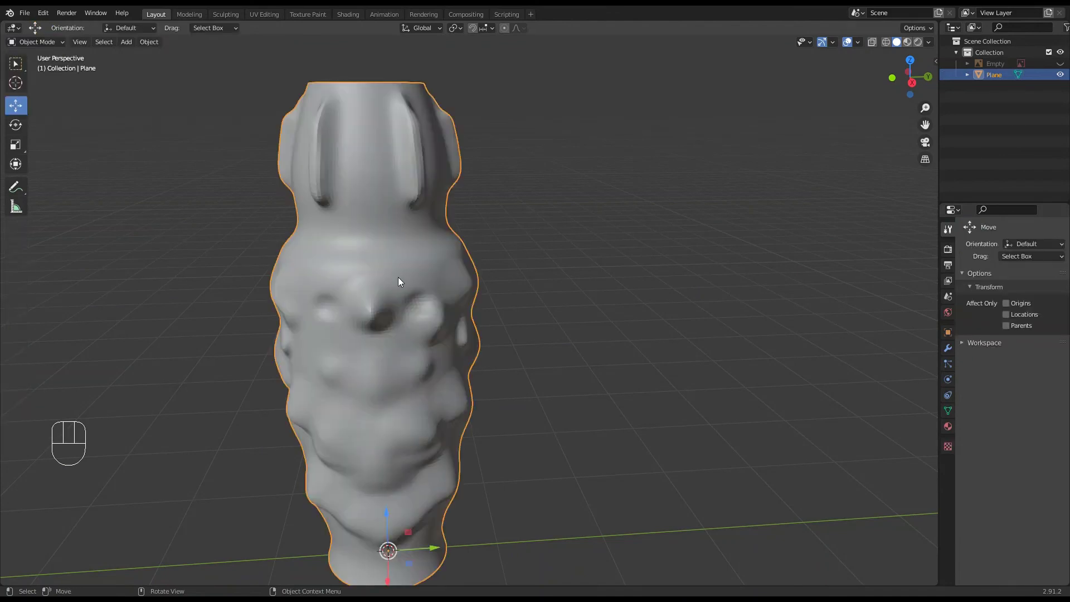
pyautogui.moveTo(371, 277); pyautogui.dragTo(472, 245)
pyautogui.moveTo(502, 285); pyautogui.dragTo(537, 285)
pyautogui.press('s')
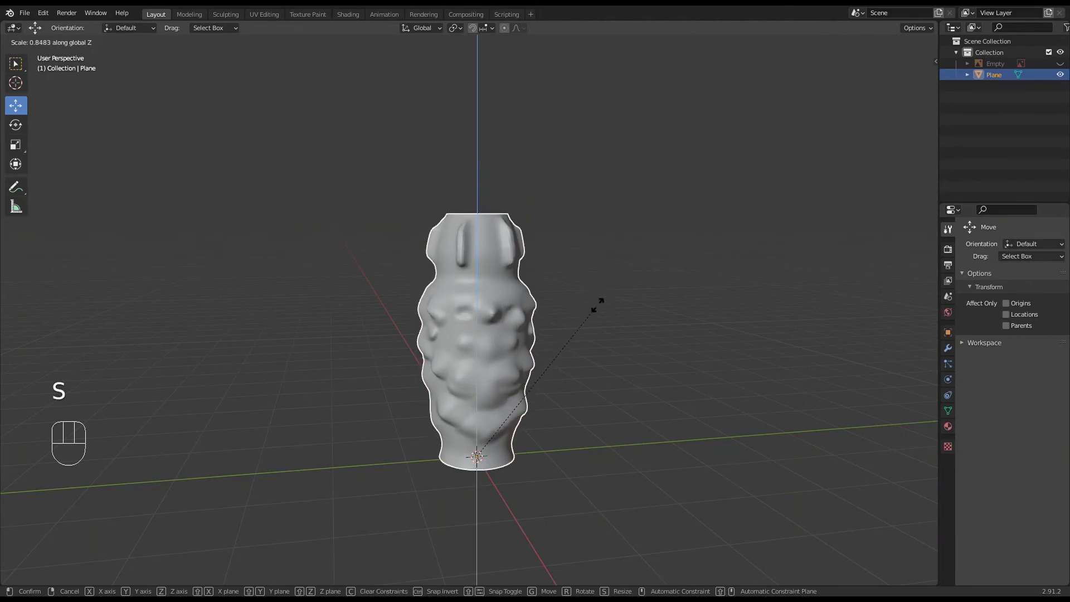
pyautogui.moveTo(638, 304); pyautogui.dragTo(504, 296)
pyautogui.moveTo(494, 325); pyautogui.dragTo(525, 341)
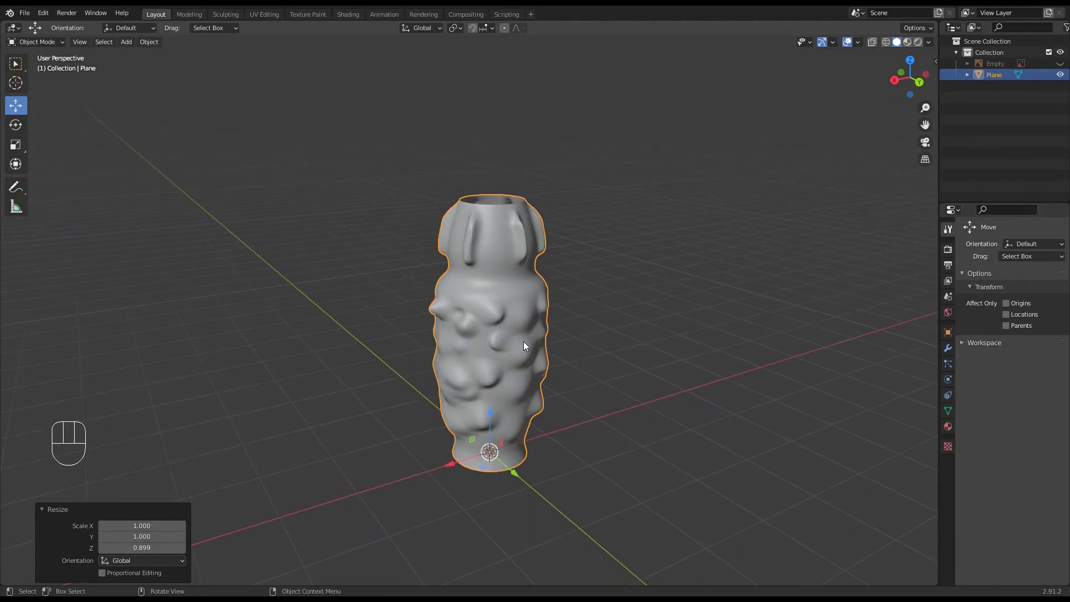
# Step: Orbit around the shortened bottle to inspect its bumps and front
pyautogui.moveTo(524, 344); pyautogui.dragTo(593, 332)
pyautogui.moveTo(489, 342); pyautogui.dragTo(567, 349)
pyautogui.moveTo(494, 346); pyautogui.dragTo(597, 355)
pyautogui.moveTo(443, 347); pyautogui.dragTo(544, 350)
pyautogui.moveTo(485, 379); pyautogui.dragTo(531, 357)
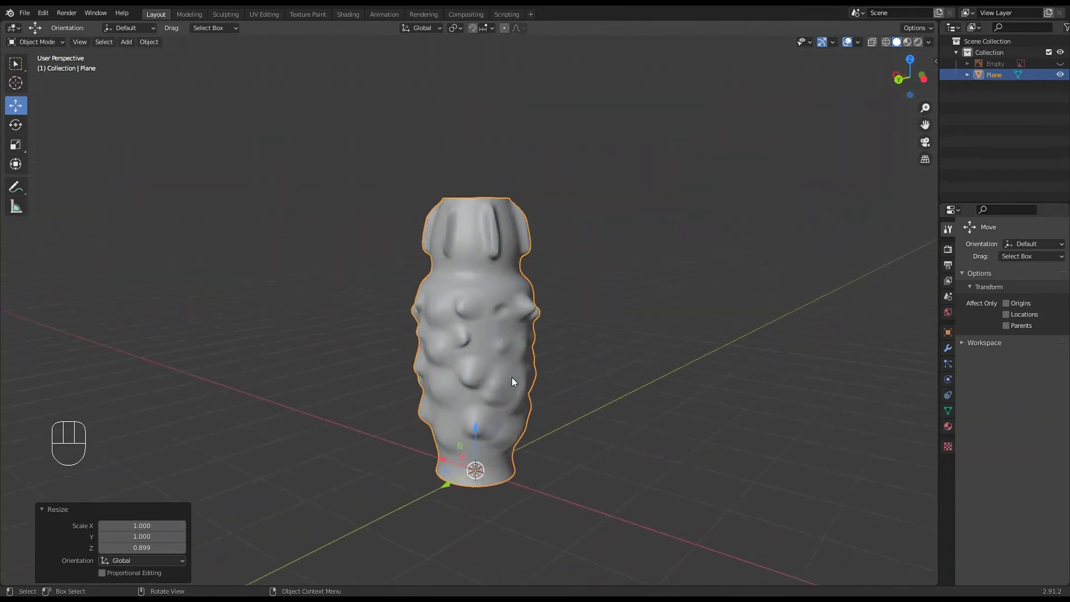
pyautogui.moveTo(514, 374); pyautogui.dragTo(526, 390)
pyautogui.moveTo(541, 399); pyautogui.dragTo(529, 410)
pyautogui.middleClick(510, 390)
pyautogui.middleClick(517, 353)
pyautogui.moveTo(496, 379); pyautogui.dragTo(510, 321)
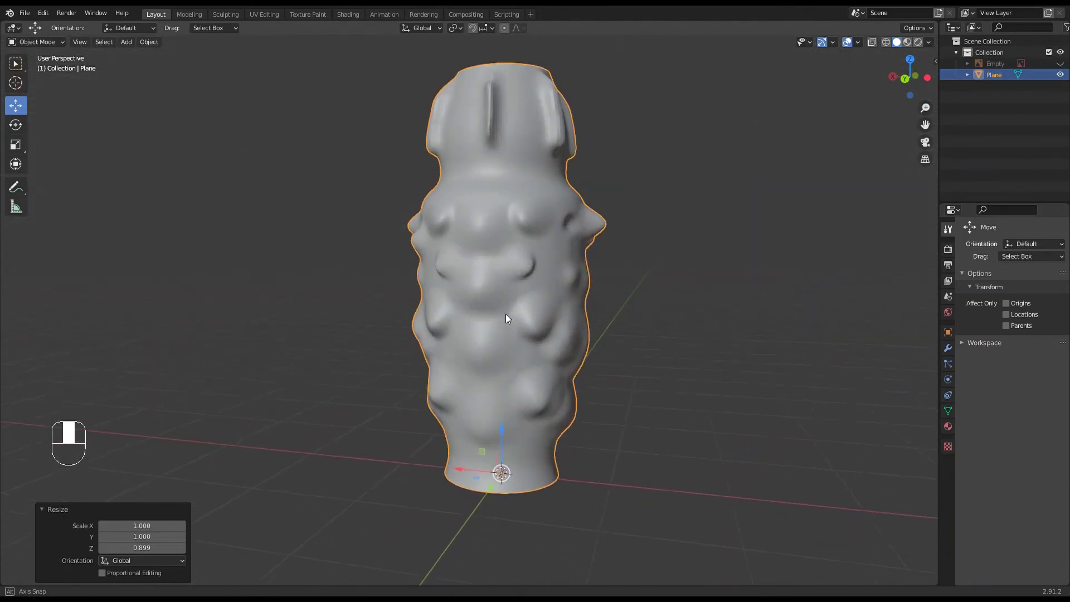